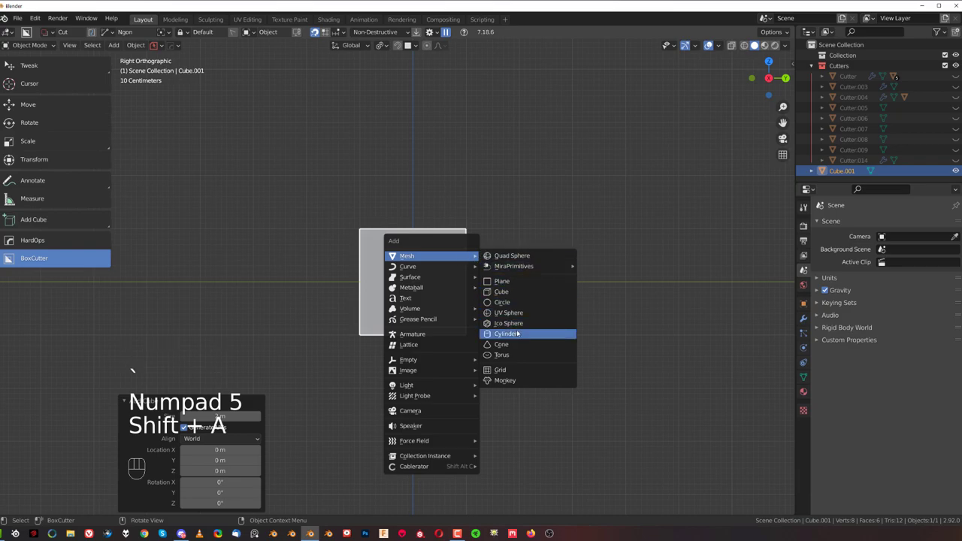
Rotate the new cylinder 90° to lie sideways and move it into the block.
{"action": "key", "text": "r"}
{"action": "key", "text": "s"}
{"action": "key", "text": "s"}
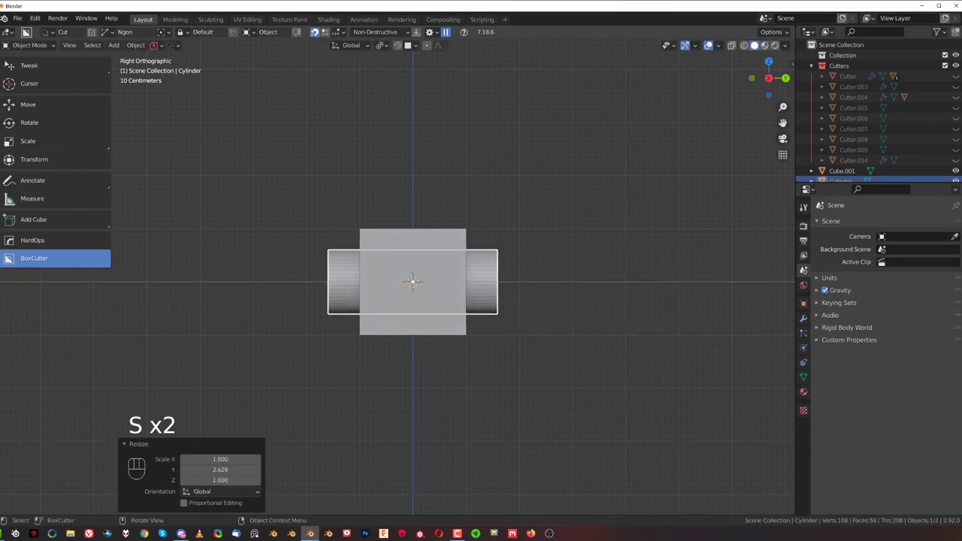
{"action": "key", "text": "g"}
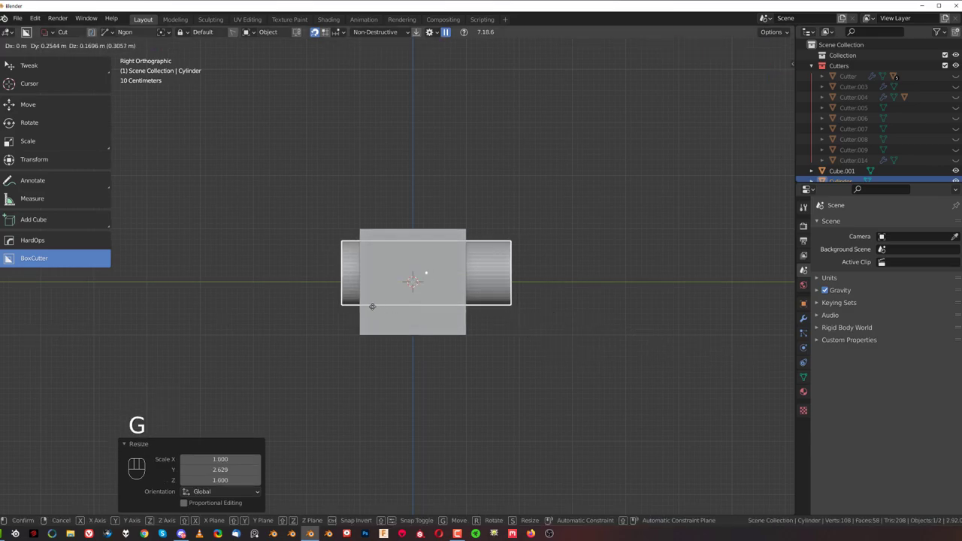
Narrow the front block along Y, lengthen and shift the cylinder backward, then HardOps SSharpen it.
{"action": "key", "text": "s"}
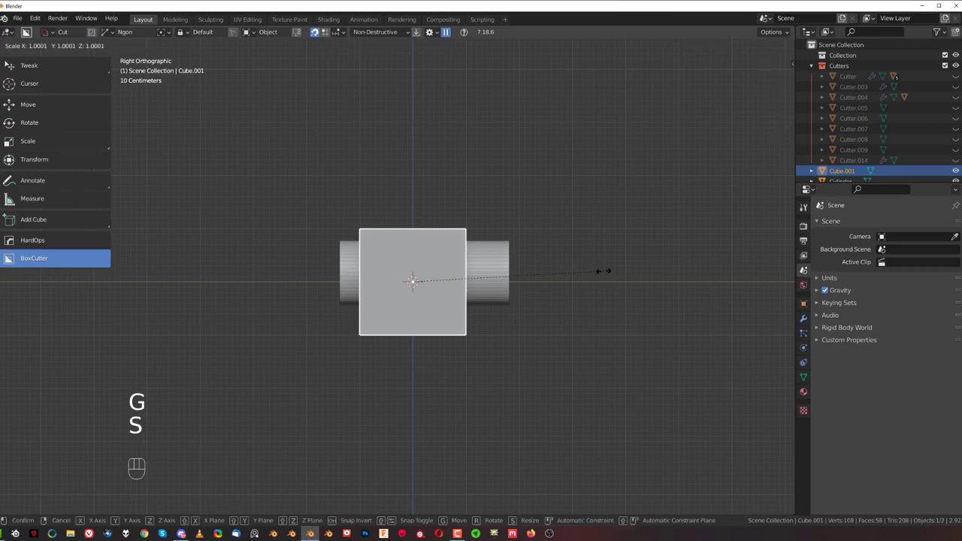
{"action": "key", "text": "g"}
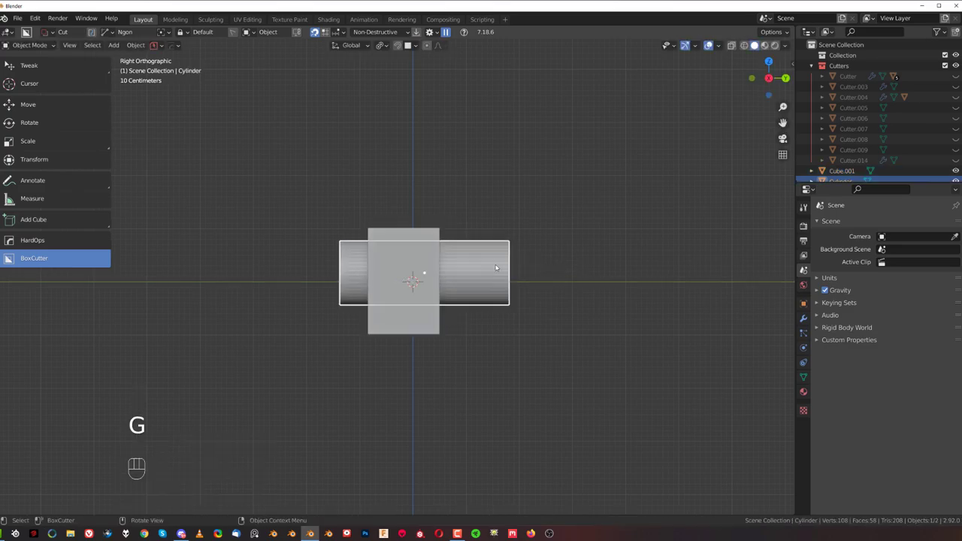
{"action": "key", "text": "s"}
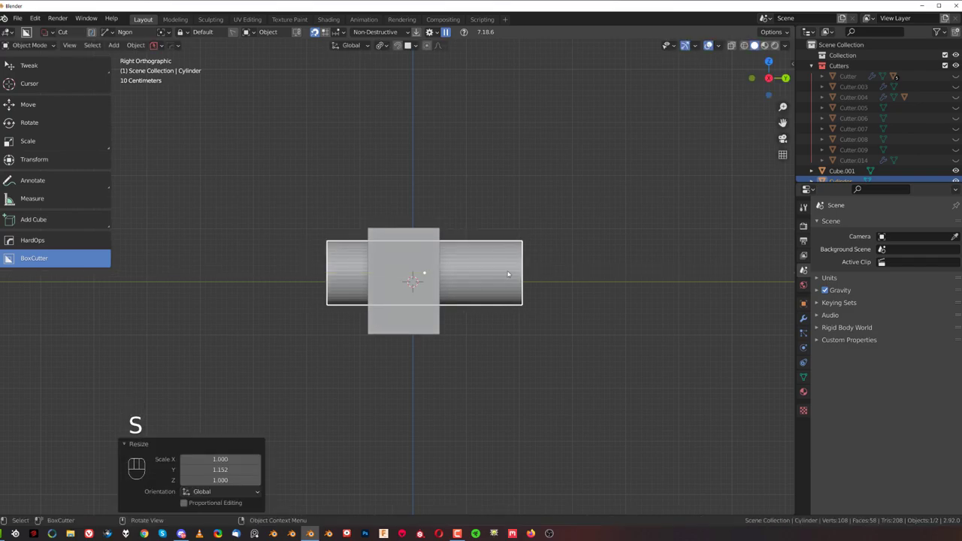
{"action": "key", "text": "g"}
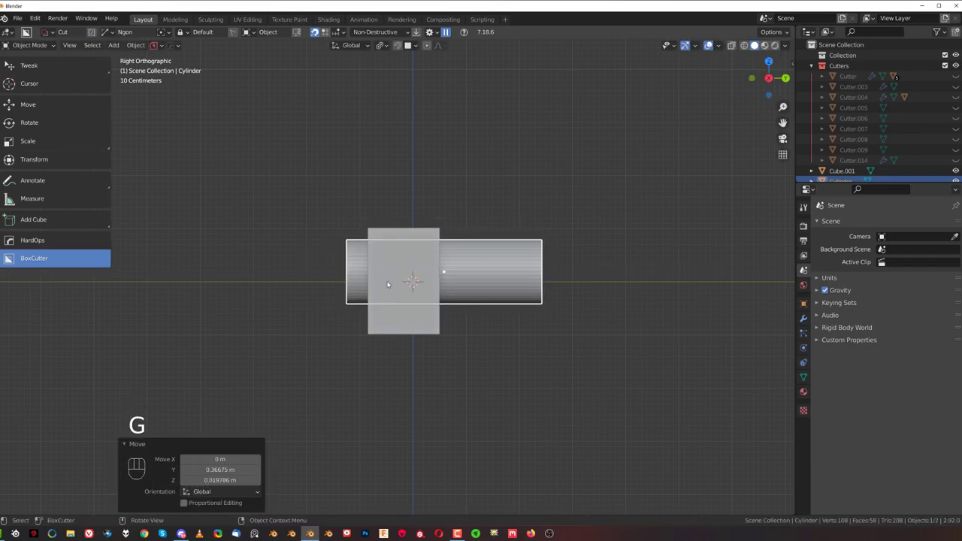
{"action": "key", "text": "q"}
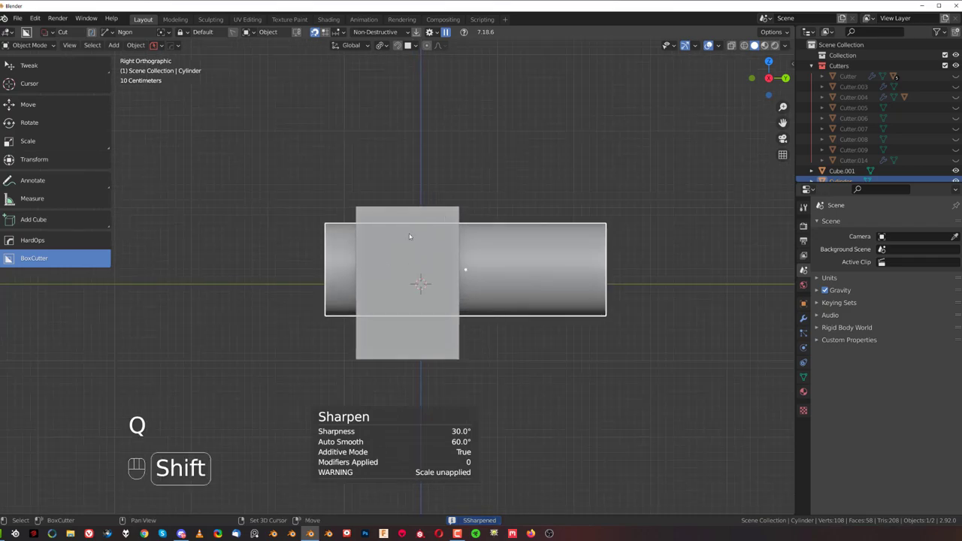
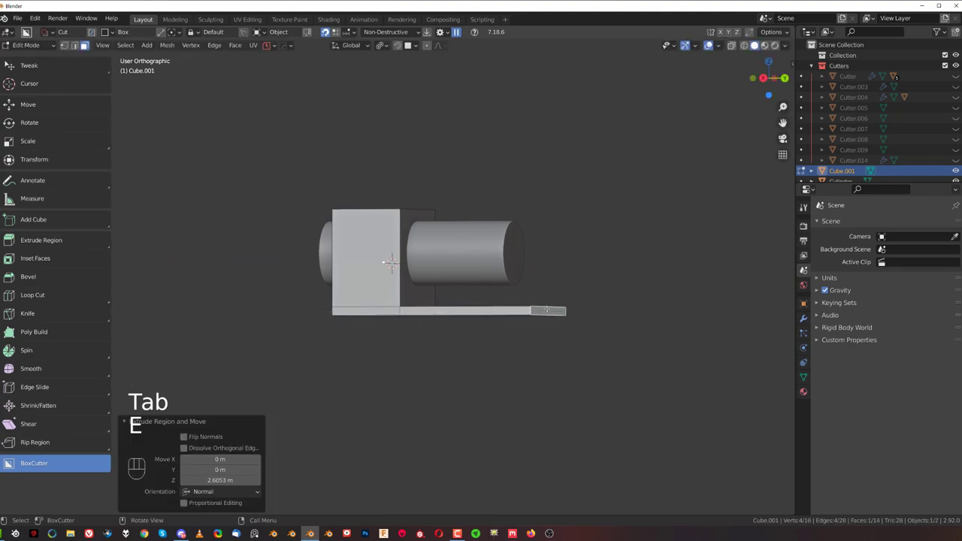
Extrude a base plate back from the block's bottom, loop-cut it and raise the rear block.
{"action": "key", "text": "g"}
{"action": "key", "text": "`"}
{"action": "key", "text": "ctrl+r"}
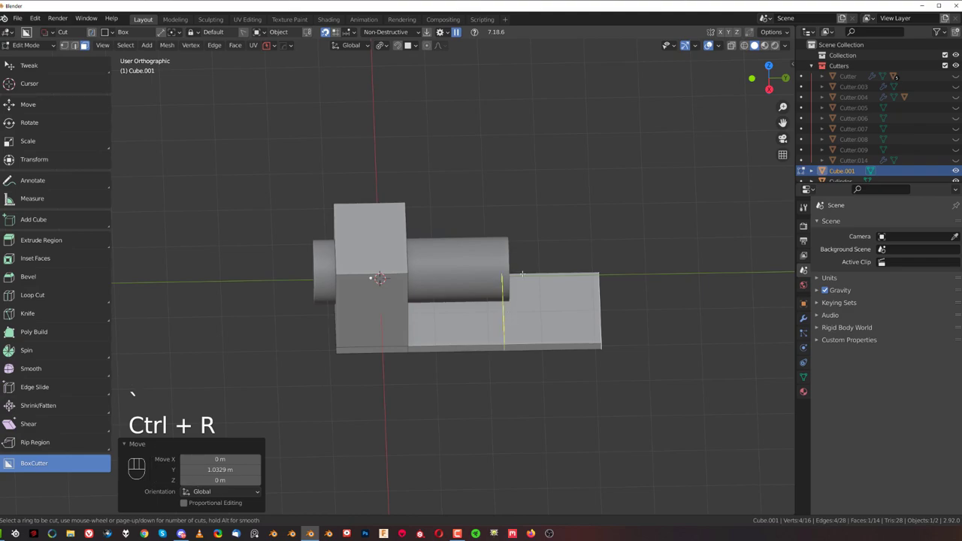
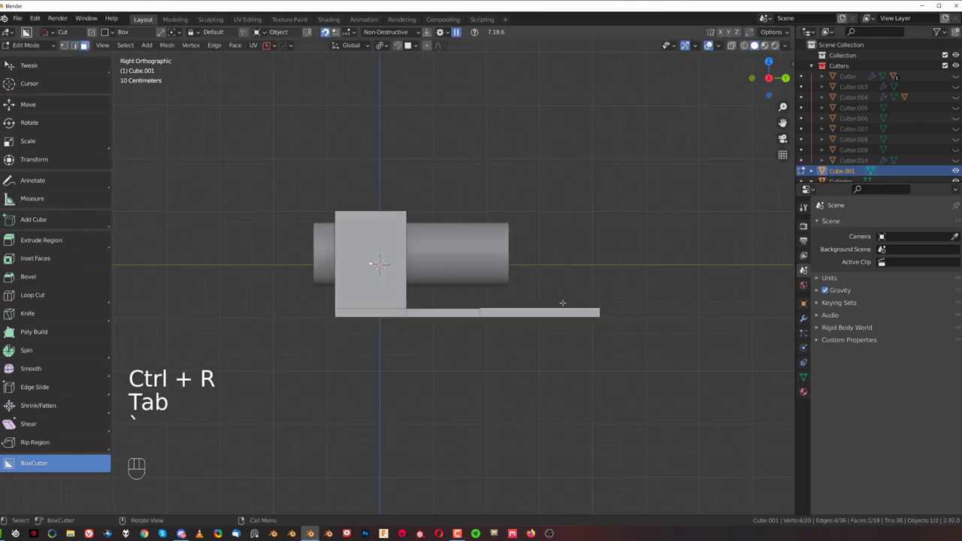
{"action": "key", "text": "e"}
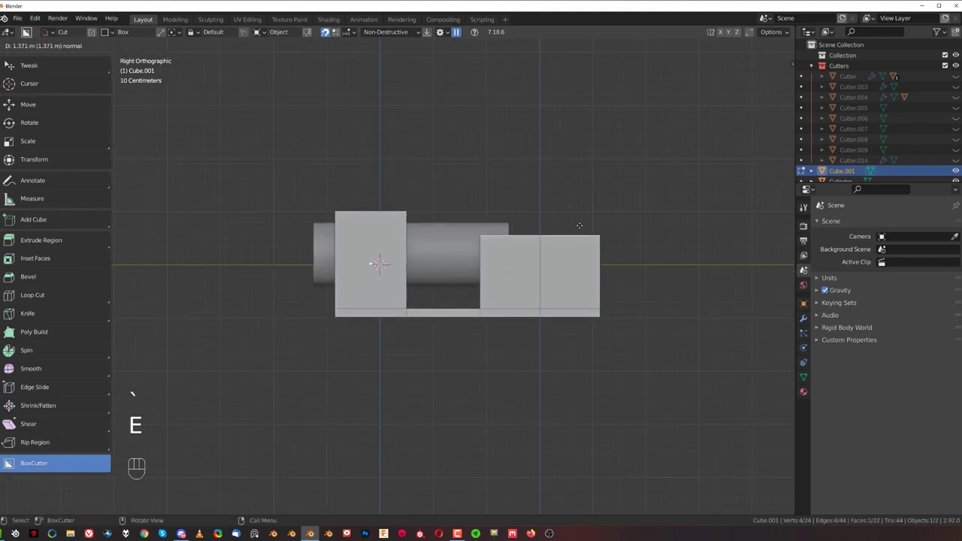
Chamfer the rear block's top edge with a bevel.
{"action": "key", "text": "Tab"}
{"action": "key", "text": "ctrl+a"}
{"action": "key", "text": "Tab"}
{"action": "key", "text": "ctrl+b"}
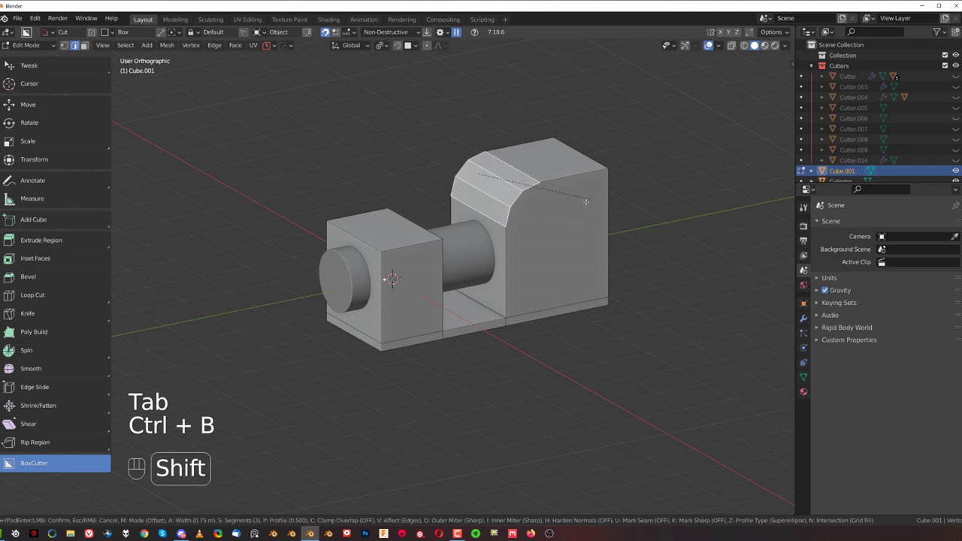
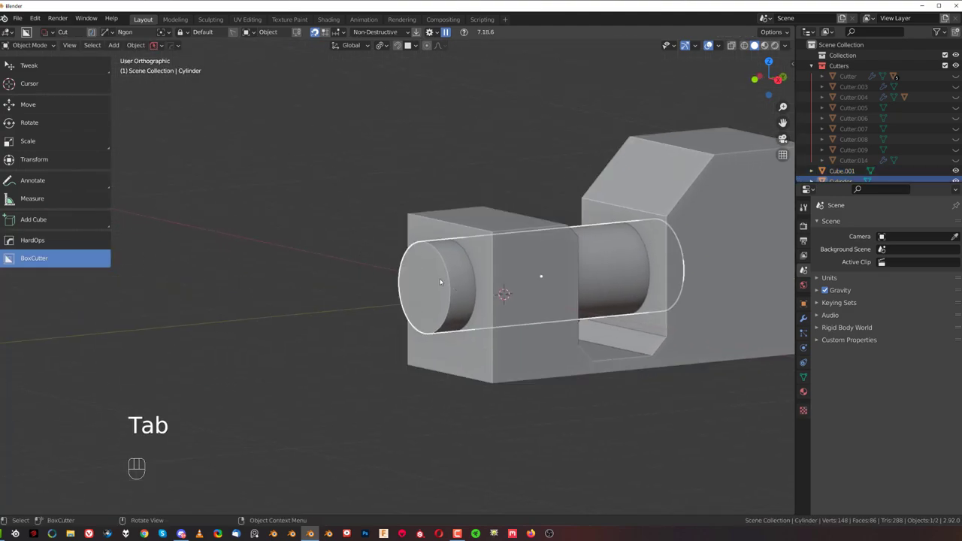
Duplicate the cylinder larger, boolean-cut the blocks with it and move it to the Cutters collection.
{"action": "key", "text": "shift+d"}
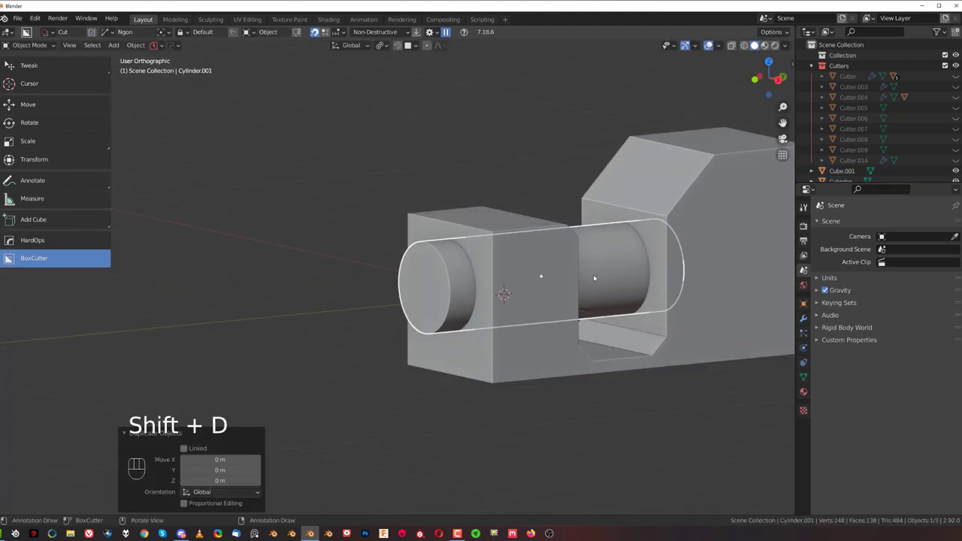
{"action": "key", "text": "s"}
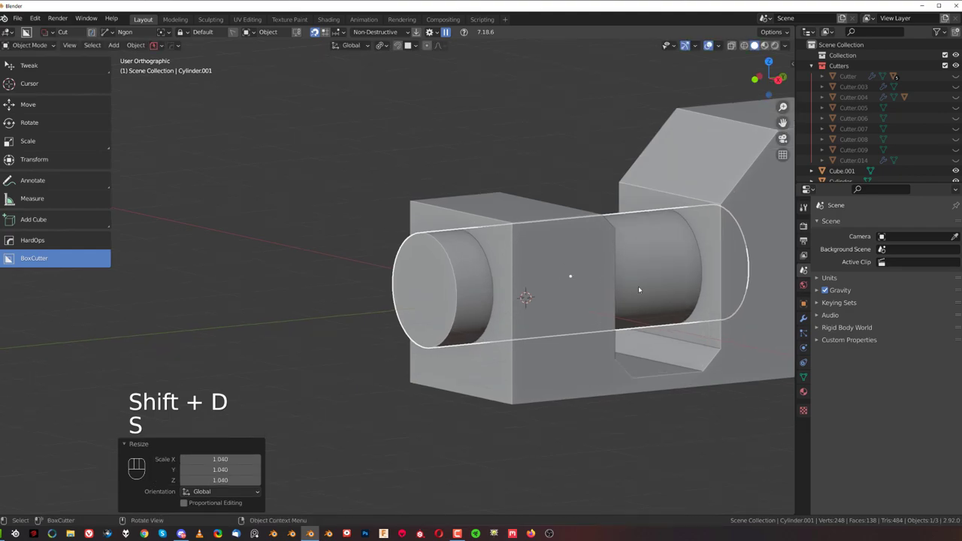
{"action": "left_click", "coordinate": [505, 227]}
{"action": "left_click", "coordinate": [525, 233]}
{"action": "left_click", "coordinate": [470, 230]}
{"action": "key", "text": "q"}
{"action": "key", "text": "shift+2"}
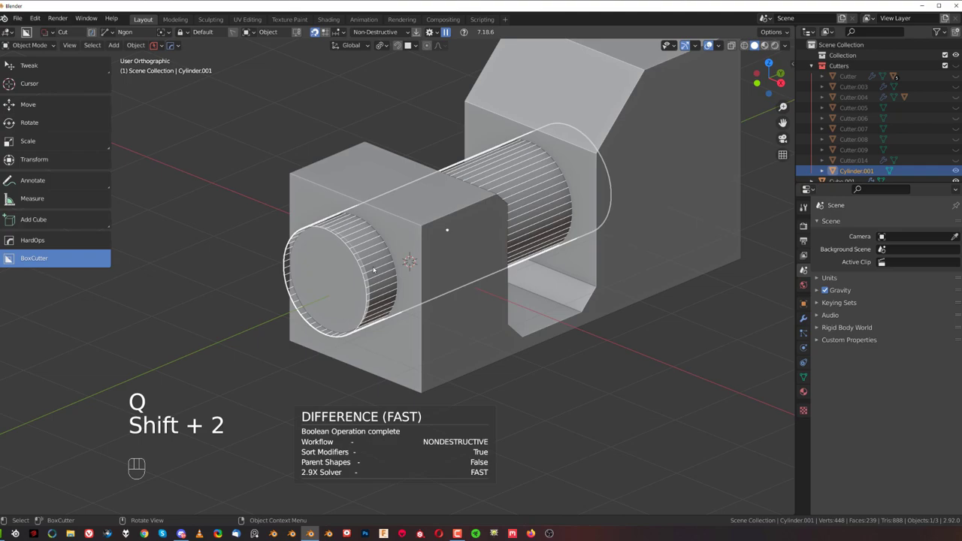
{"action": "key", "text": "m"}
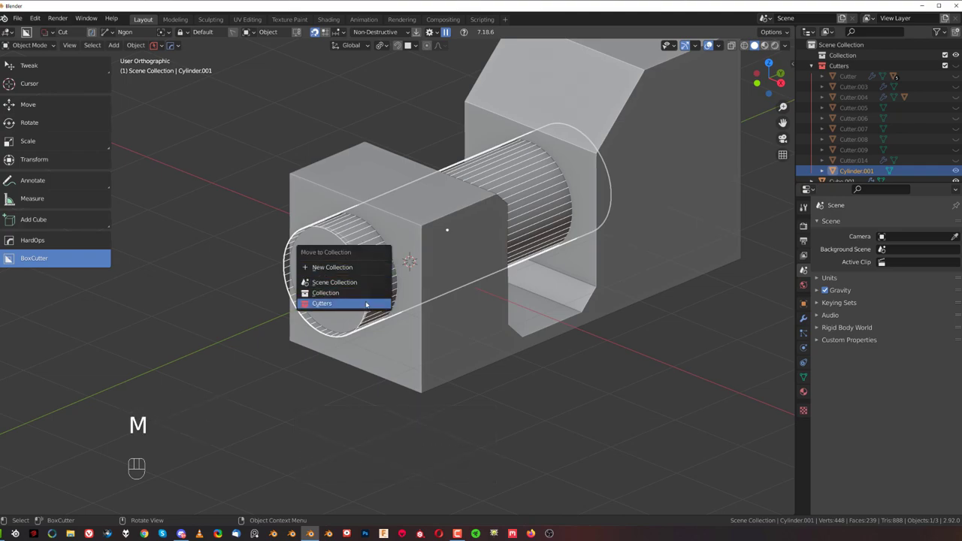
{"action": "key", "text": "Tab"}
Inset the cylinder's front face into rings and push the inner ring back into a recess.
{"action": "key", "text": "ctrl+b"}
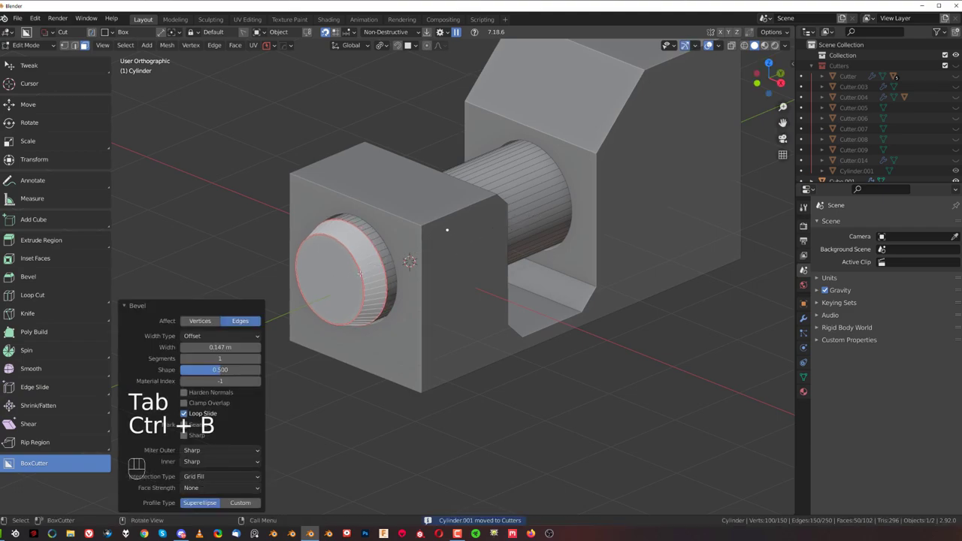
{"action": "key", "text": "i"}
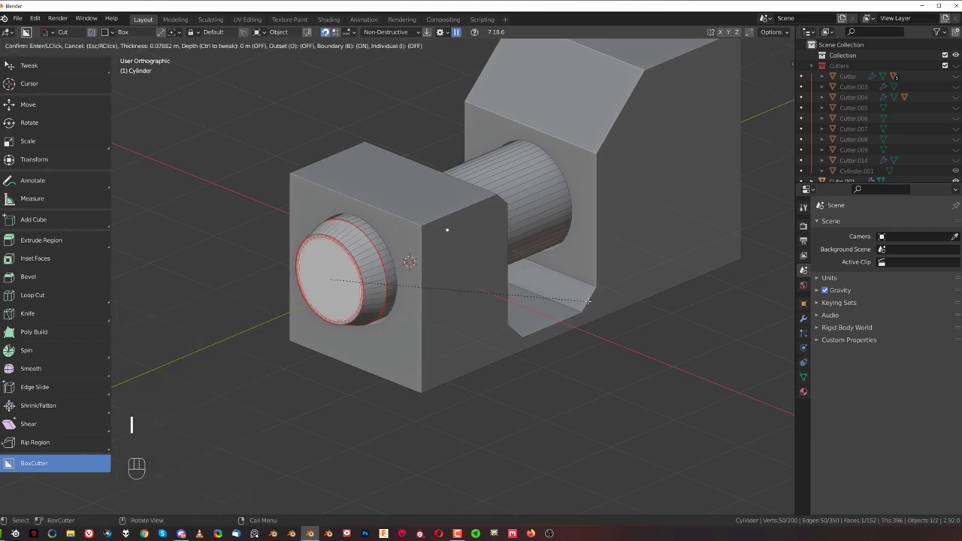
{"action": "key", "text": "i"}
{"action": "key", "text": "g"}
{"action": "key", "text": "i"}
{"action": "key", "text": "e"}
{"action": "key", "text": "i"}
{"action": "key", "text": "e"}
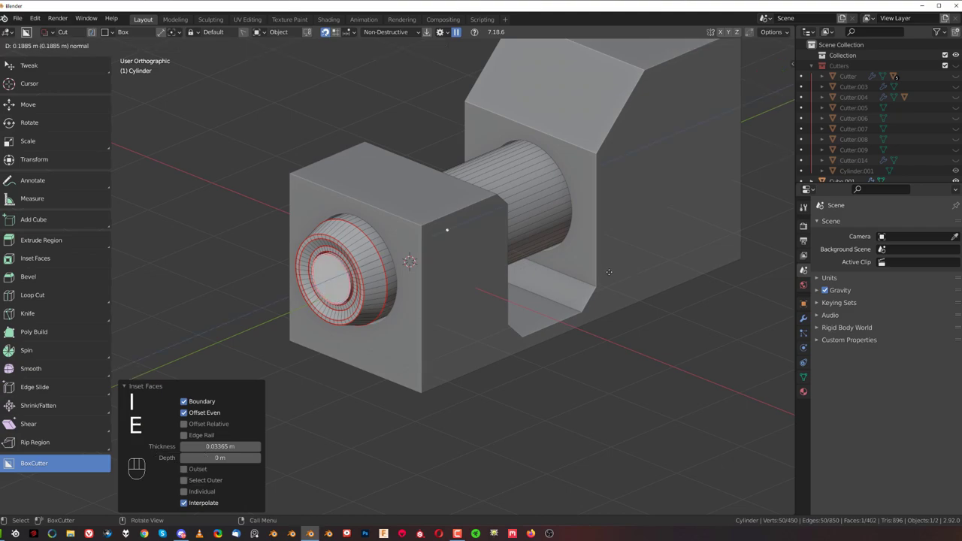
Add a smaller innermost ring and extrude it to finish the stepped front cap.
{"action": "key", "text": "ctrl+b"}
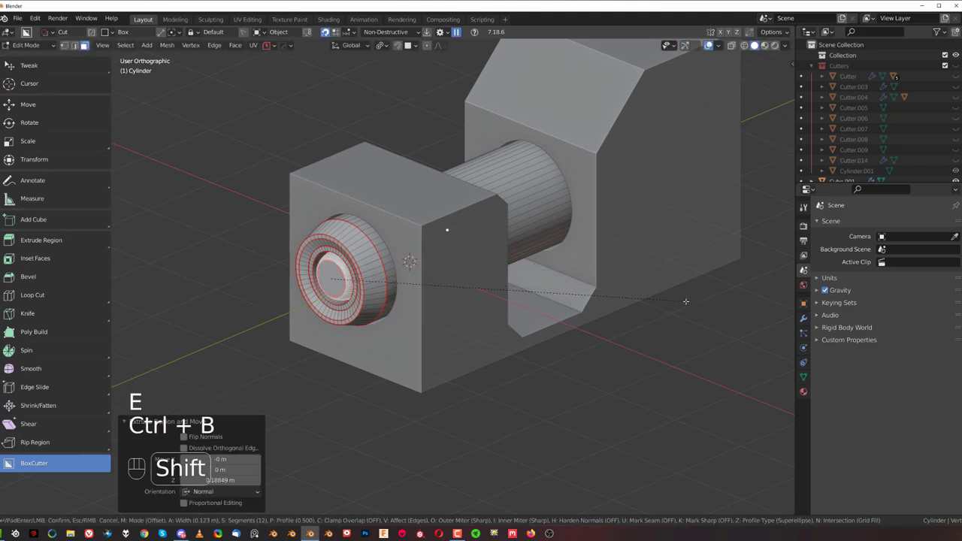
{"action": "key", "text": "Tab"}
{"action": "key", "text": "ctrl+a"}
{"action": "key", "text": "Tab"}
{"action": "key", "text": "ctrl+b"}
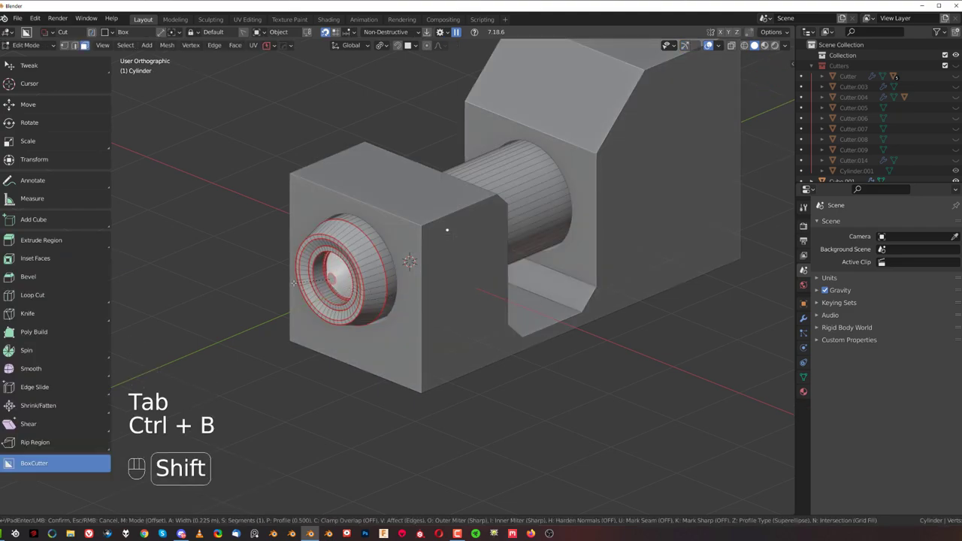
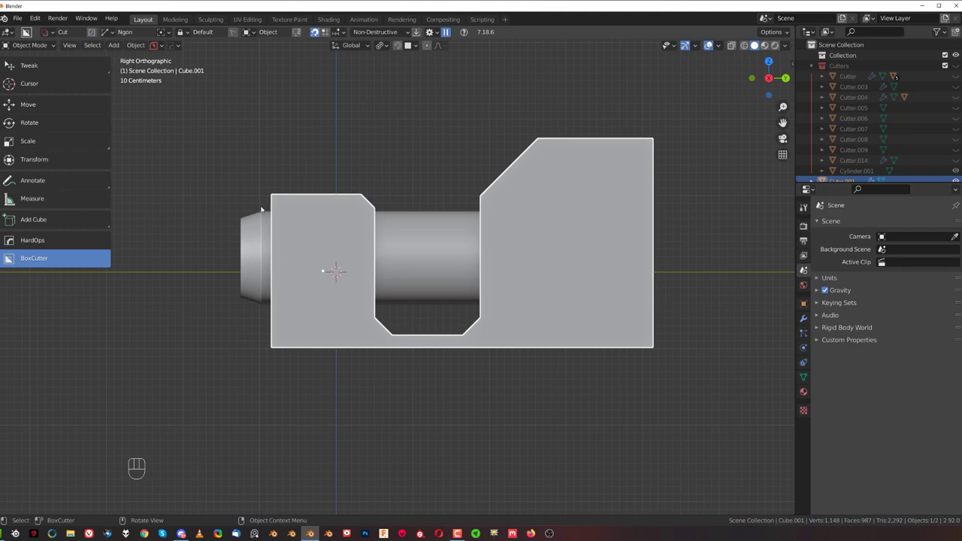
Cut panel lines on the block sides with BoxCutter, adjust the bevel, add Weighted Normal and enable Cavity.
{"action": "left_click_drag", "start_coordinate": [268, 212], "coordinate": [328, 209]}
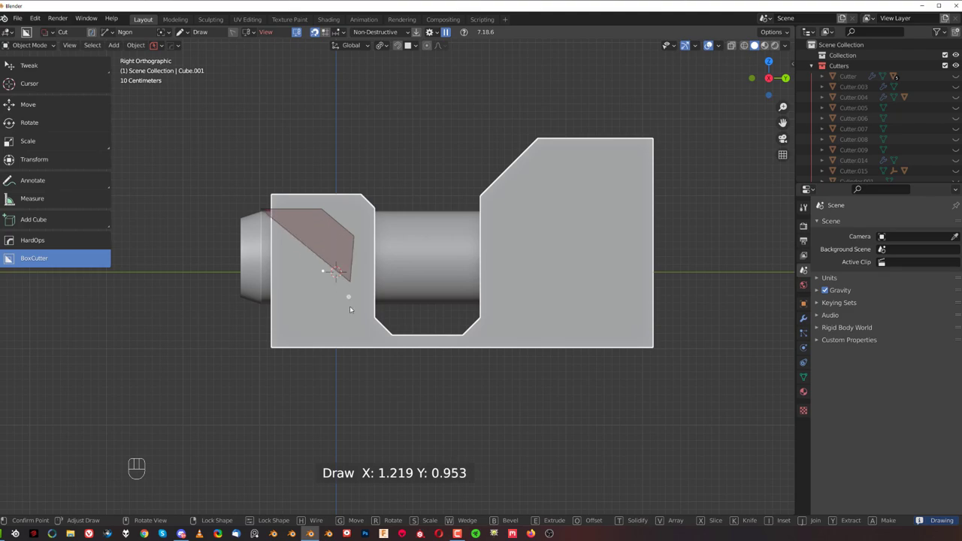
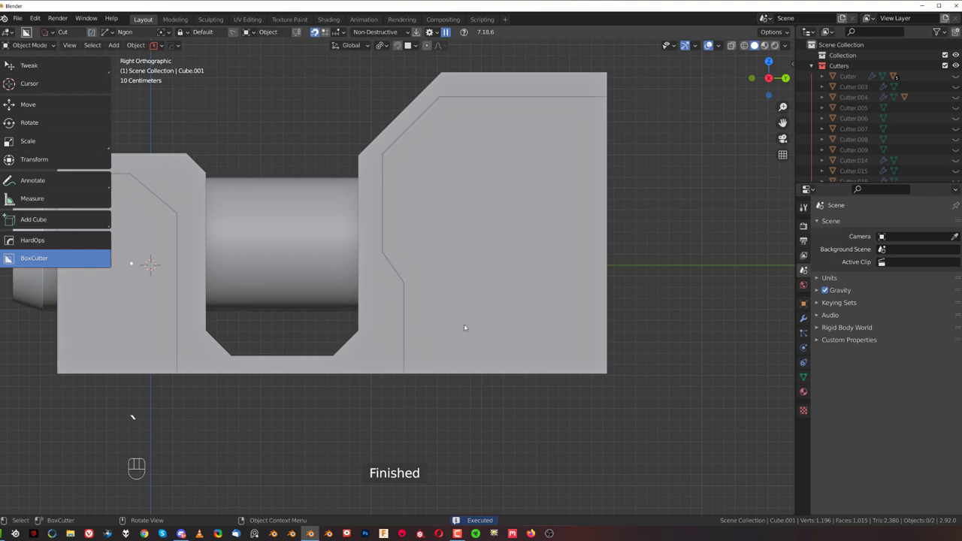
{"action": "key", "text": "q"}
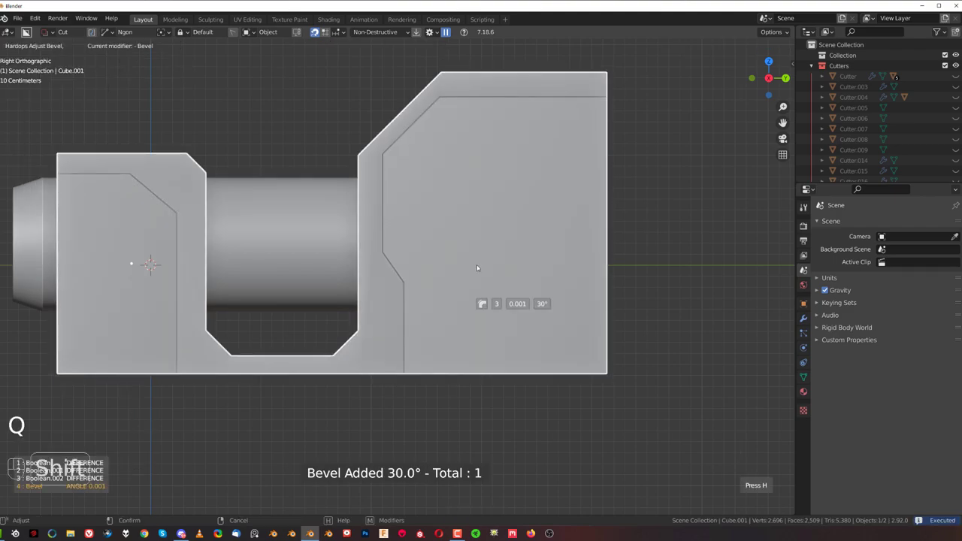
{"action": "key", "text": "q"}
{"action": "key", "text": "alt+v"}
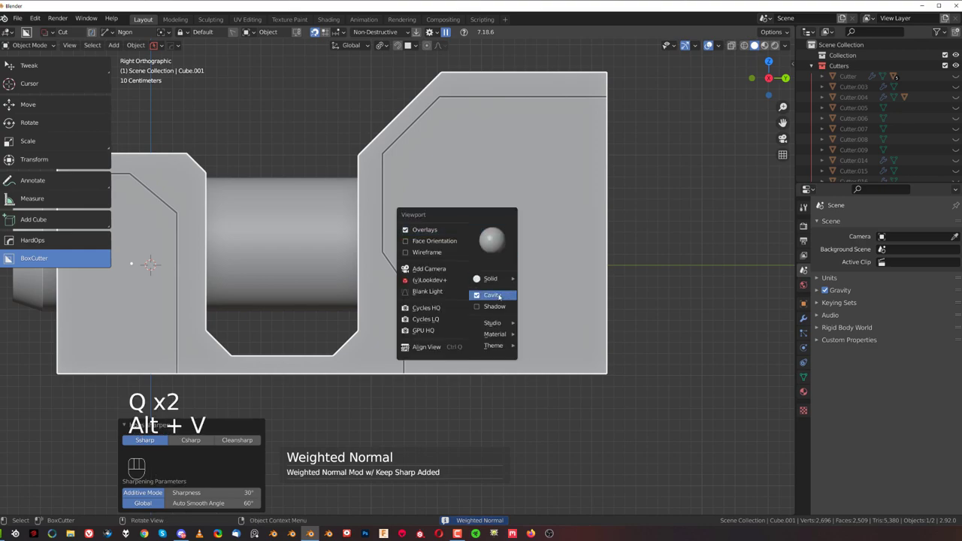
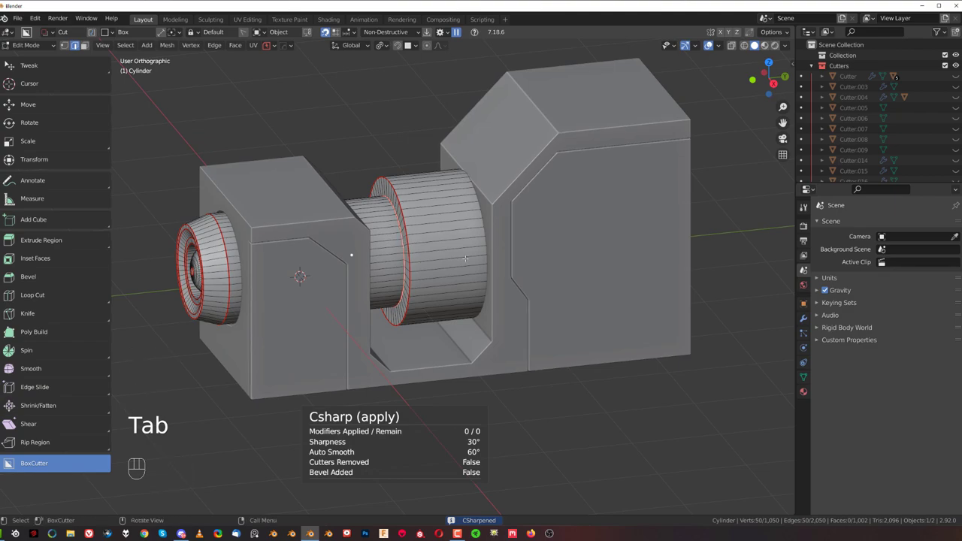
Slide the selected cylinder edge loop along Y to widen the collar between the blocks.
{"action": "key", "text": "g"}
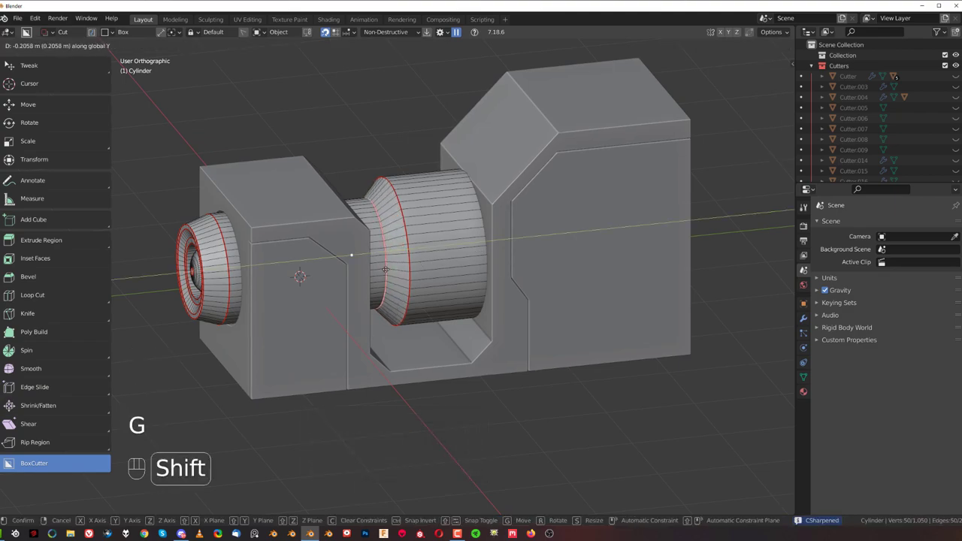
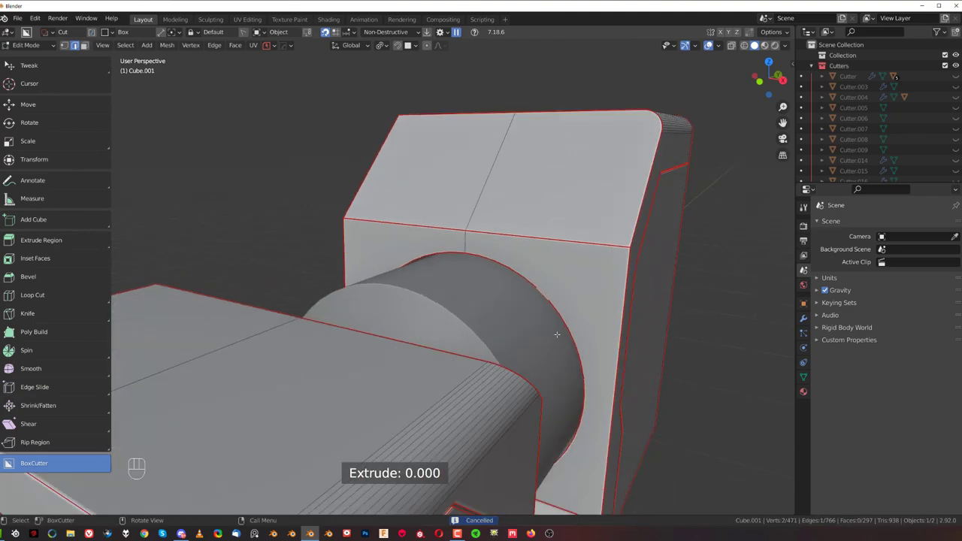
Run MESHmachine cleanup on Cube.001's bevelled edges and orbit to inspect the lens opening.
{"action": "key", "text": "y"}
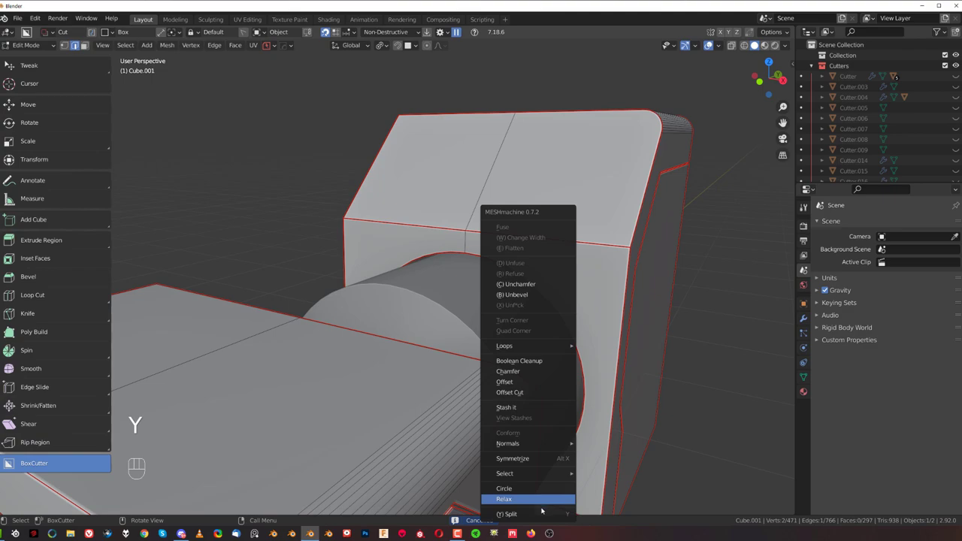
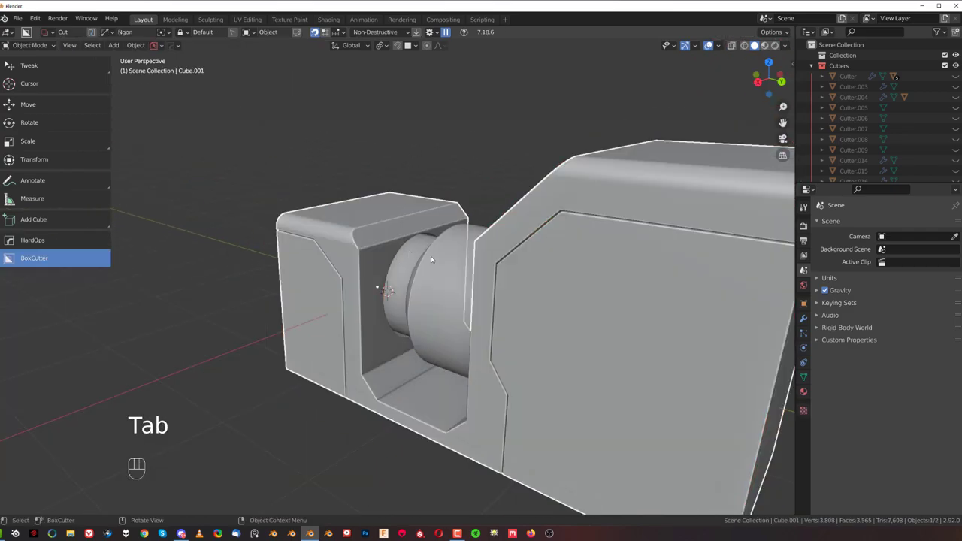
{"action": "left_click_drag", "start_coordinate": [457, 247], "coordinate": [558, 288]}
{"action": "left_click_drag", "start_coordinate": [531, 296], "coordinate": [477, 298]}
{"action": "left_click_drag", "start_coordinate": [471, 285], "coordinate": [478, 254]}
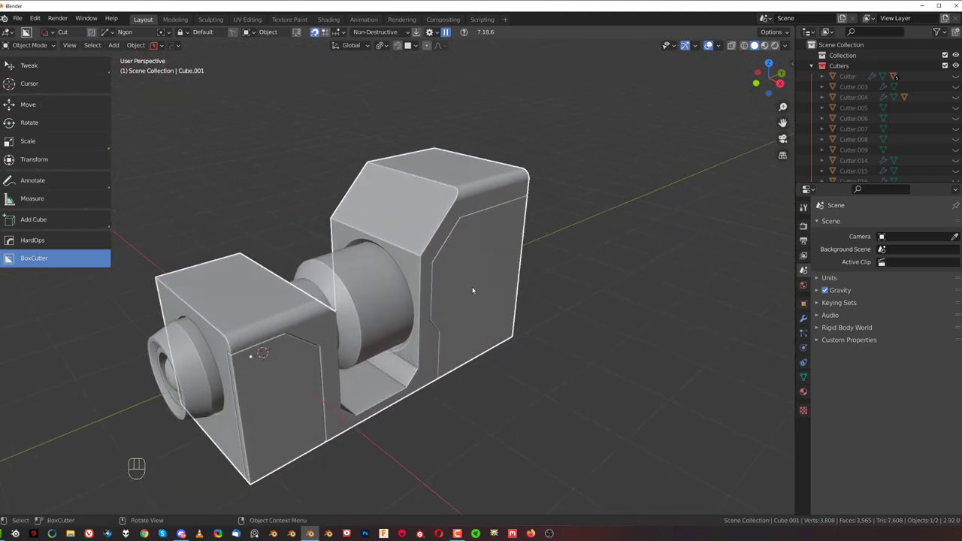
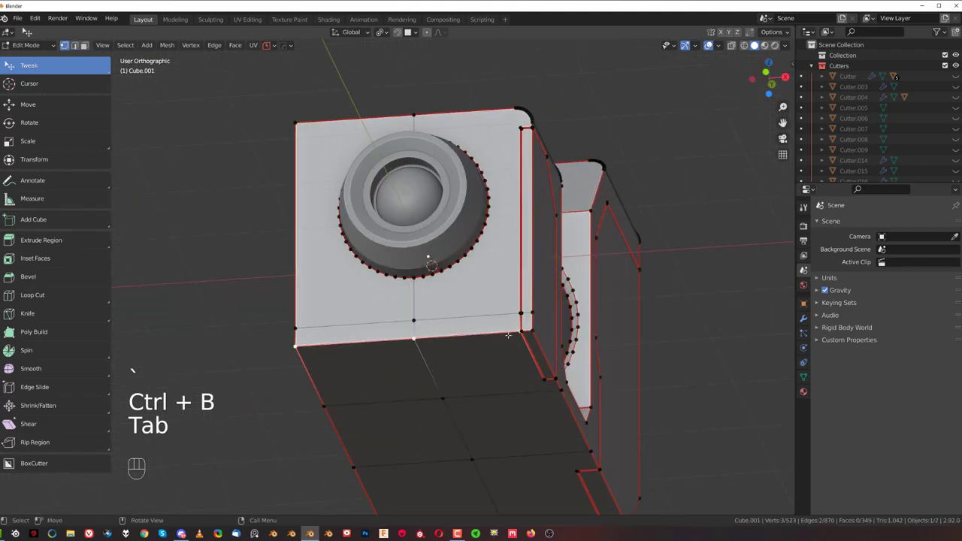
Switch to face selection while tweaking Cube.001's lens-opening mesh.
{"action": "key", "text": "4"}
{"action": "key", "text": "3"}
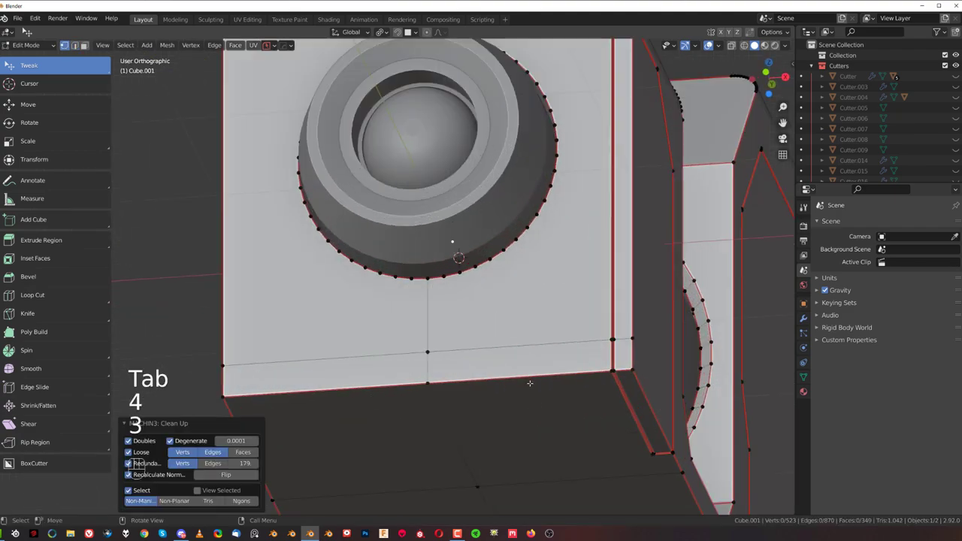
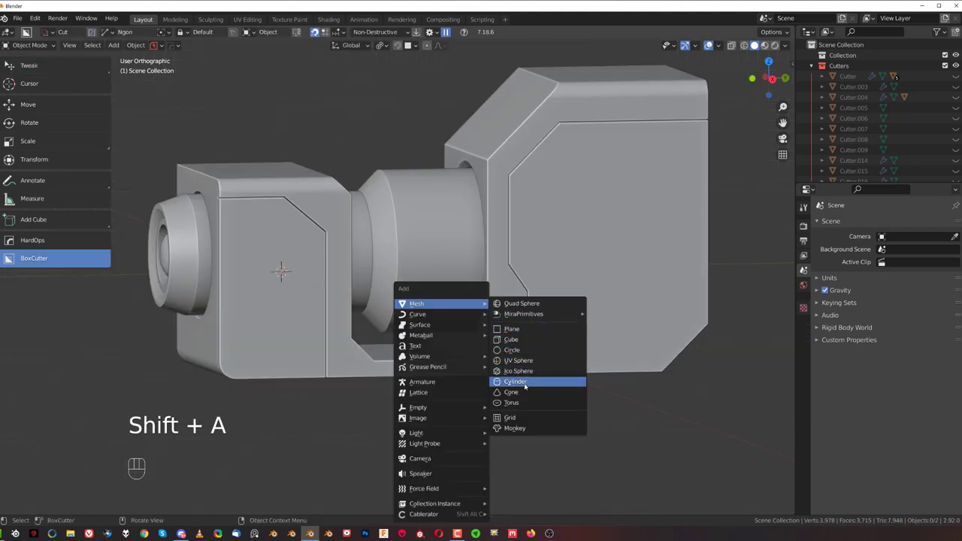
Rotate the new cylinder 90° horizontal and scale it into a thin rod stretched along Y.
{"action": "key", "text": "`"}
{"action": "key", "text": "r"}
{"action": "key", "text": "r"}
{"action": "key", "text": "r"}
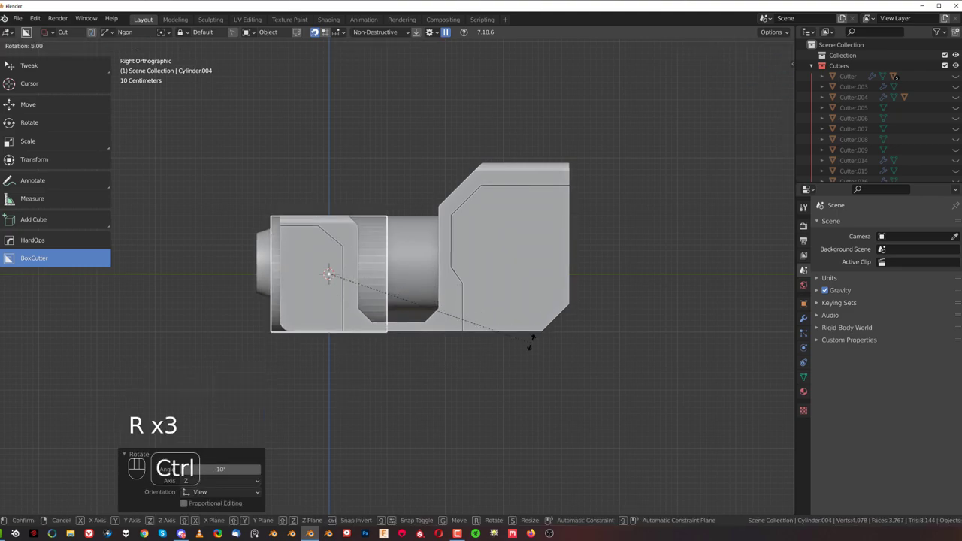
{"action": "key", "text": "s"}
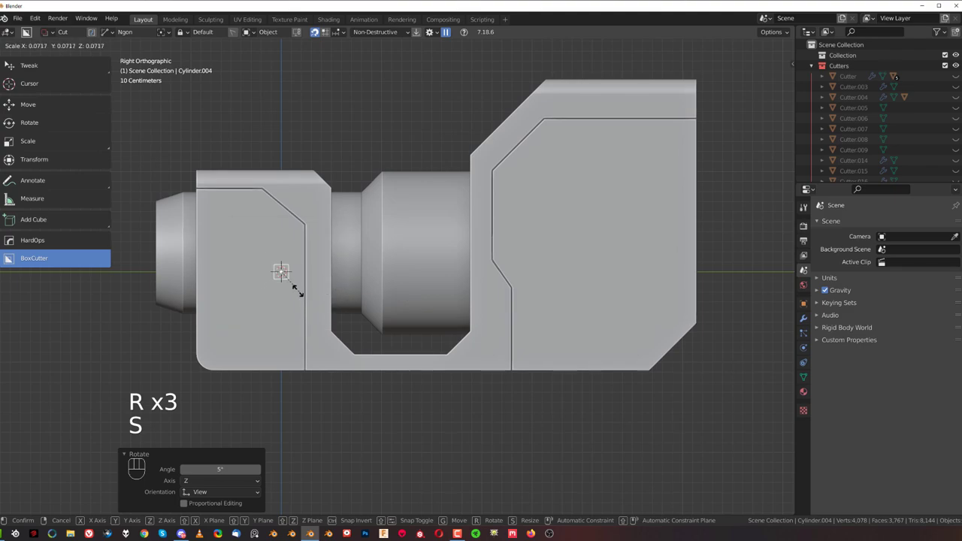
{"action": "key", "text": "s"}
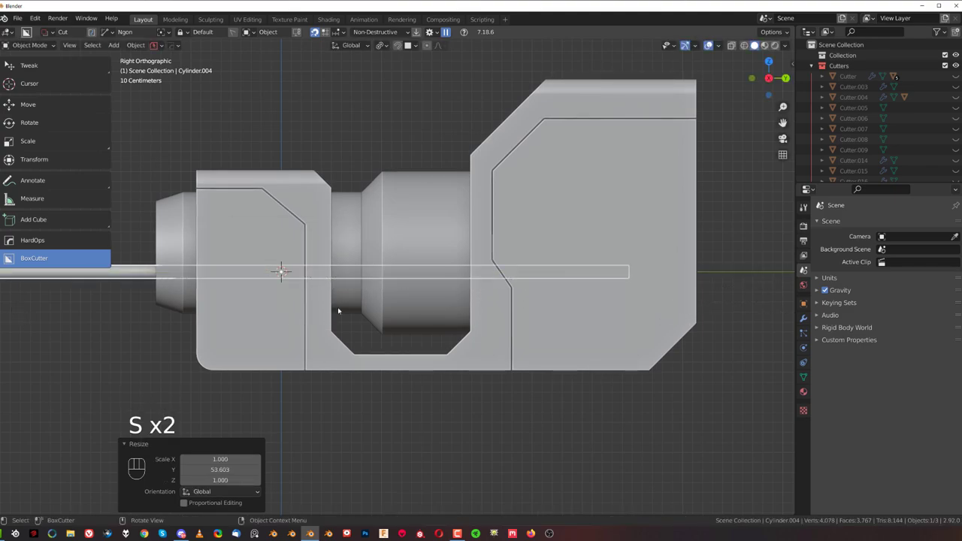
Move the rod down under the body and shorten it to fit between the blocks.
{"action": "key", "text": "g"}
{"action": "key", "text": "s"}
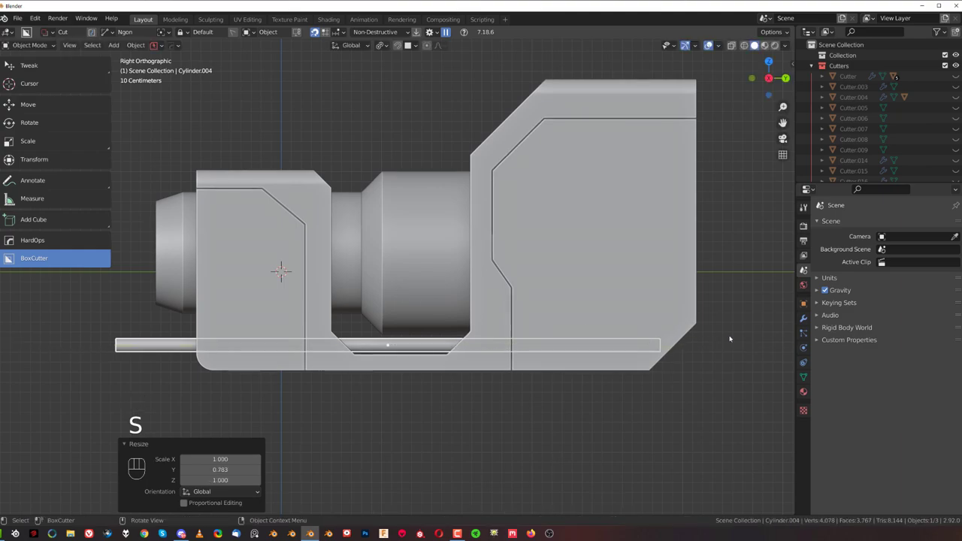
{"action": "key", "text": "s"}
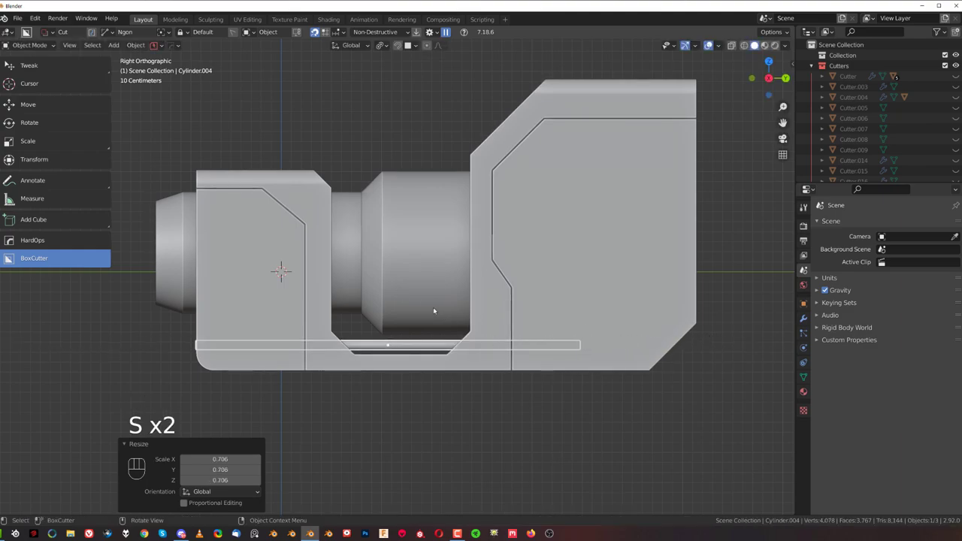
{"action": "key", "text": "g"}
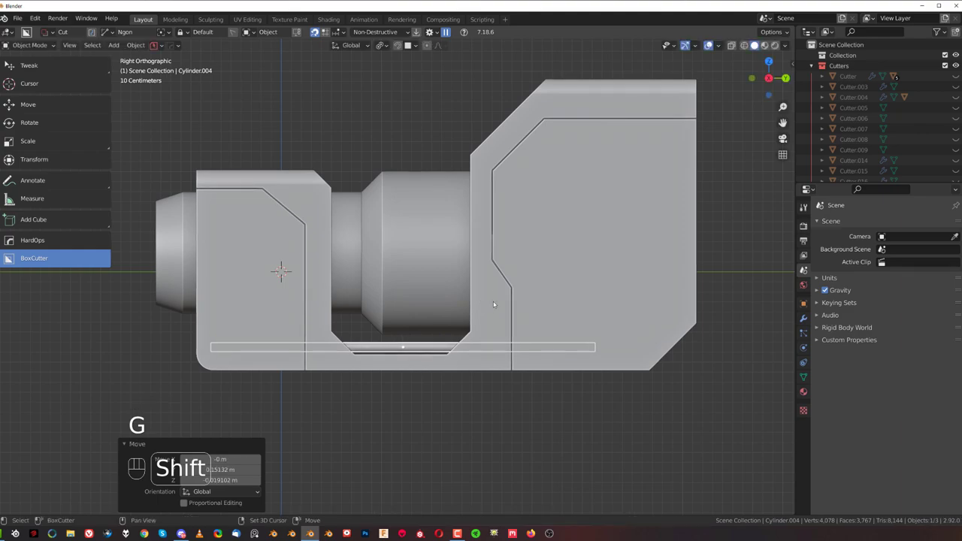
Duplicate the pipe, make the copy thinner and place it beside the first.
{"action": "key", "text": "shift+d"}
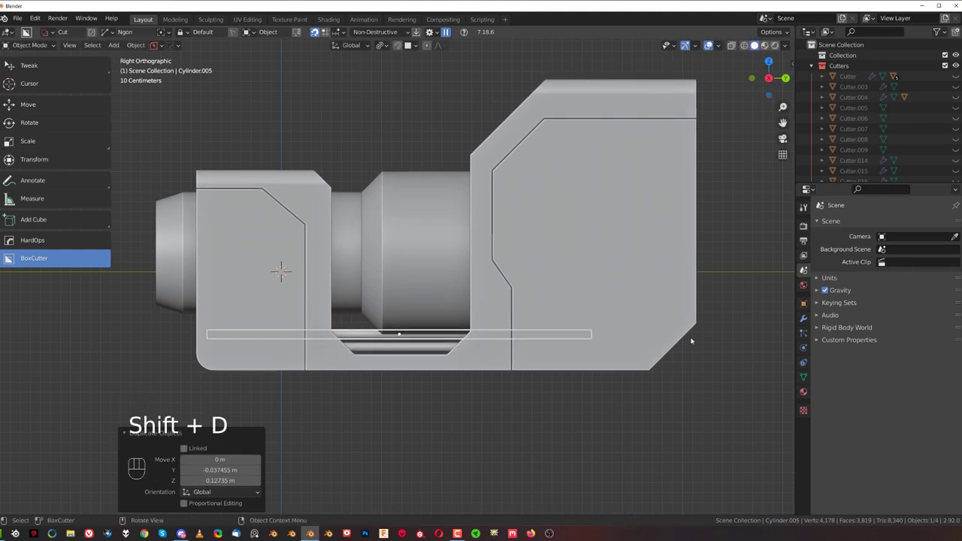
{"action": "key", "text": "s"}
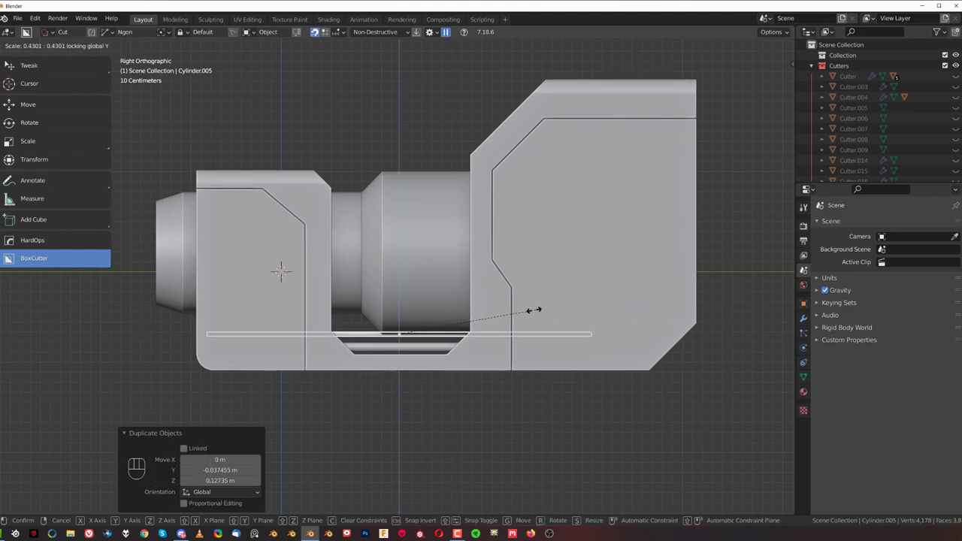
{"action": "key", "text": "g"}
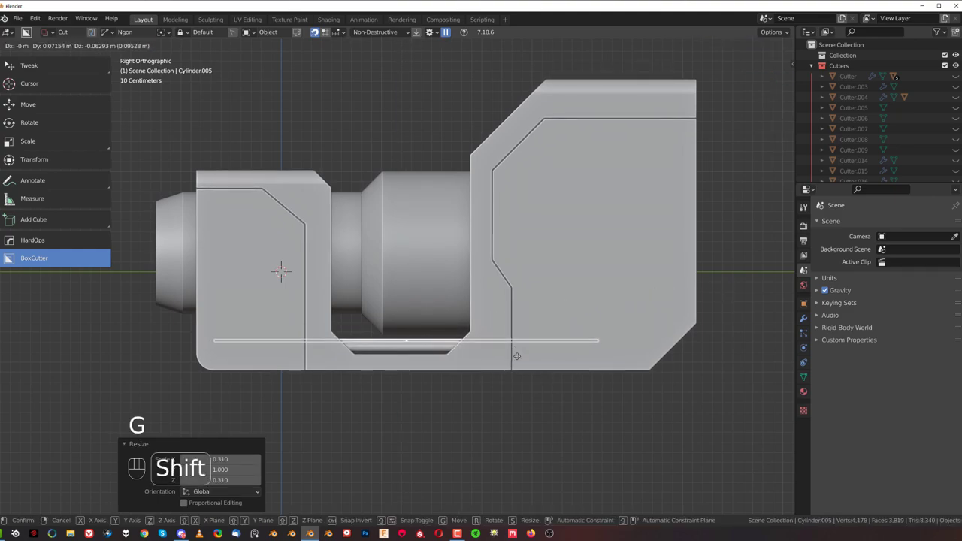
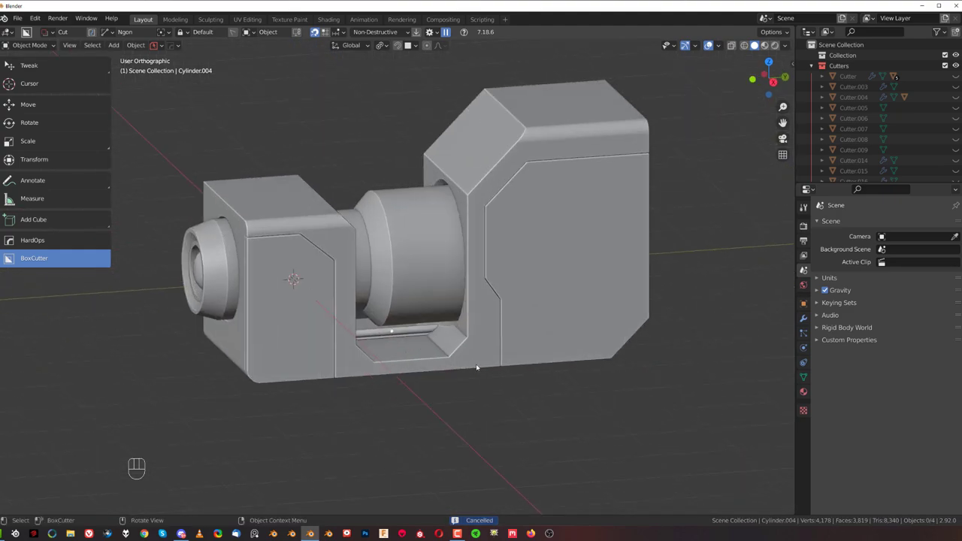
Orbit around the model and switch to a straight side view.
{"action": "middle_click", "coordinate": [479, 348]}
{"action": "left_click_drag", "start_coordinate": [550, 314], "coordinate": [470, 333]}
{"action": "left_click_drag", "start_coordinate": [434, 312], "coordinate": [438, 308]}
{"action": "left_click_drag", "start_coordinate": [485, 313], "coordinate": [467, 320]}
{"action": "middle_click", "coordinate": [415, 297]}
{"action": "left_click", "coordinate": [480, 269]}
{"action": "key", "text": "alt+x"}
Select the middle cylinder, enter Edit Mode, pick an edge ring and start sliding it.
{"action": "left_click", "coordinate": [239, 284]}
{"action": "left_click", "coordinate": [249, 278]}
{"action": "key", "text": "`"}
{"action": "left_click_drag", "start_coordinate": [428, 326], "coordinate": [405, 328]}
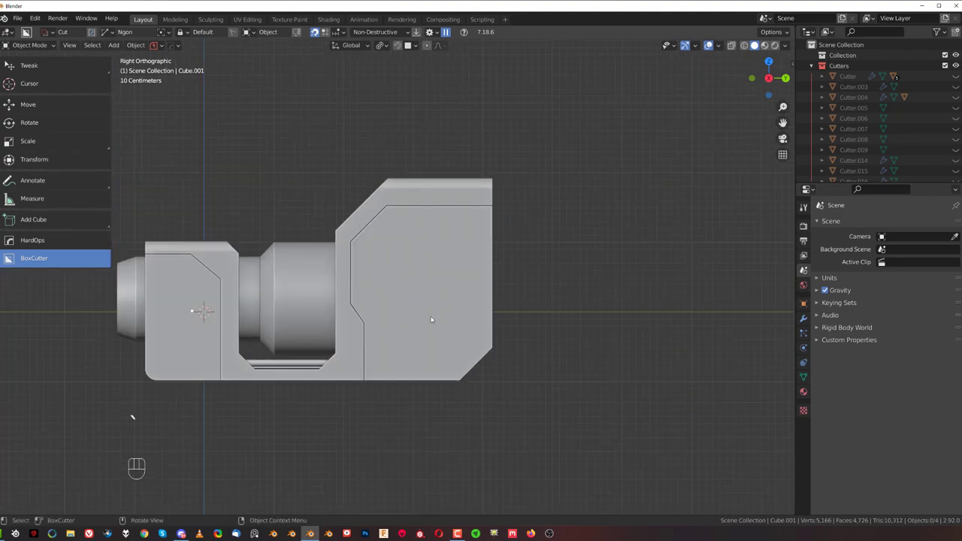
{"action": "left_click_drag", "start_coordinate": [460, 292], "coordinate": [505, 291]}
{"action": "key", "text": "Tab"}
Bevel the edge ring into a many-segment band, inset faces individually and extrude them into knurled ridges.
{"action": "key", "text": "ctrl+r"}
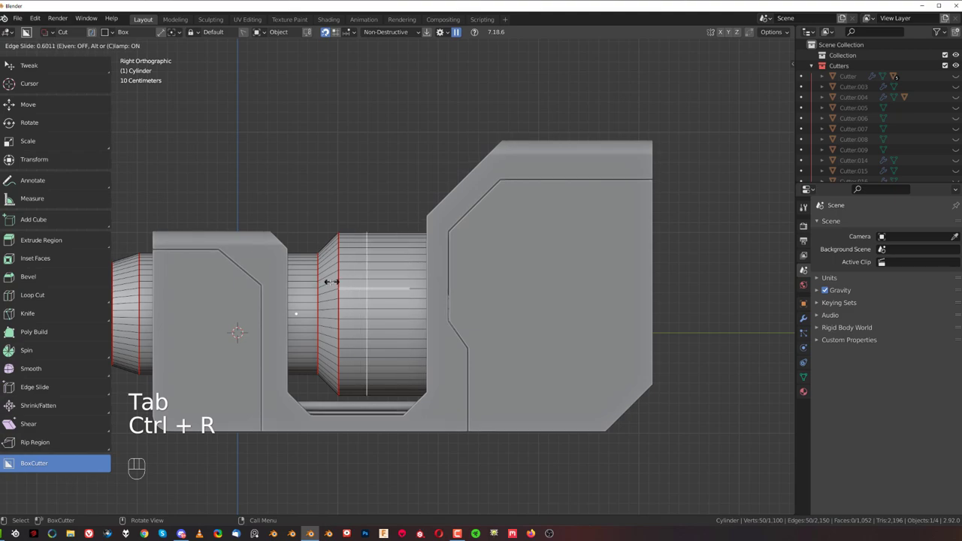
{"action": "key", "text": "ctrl+b"}
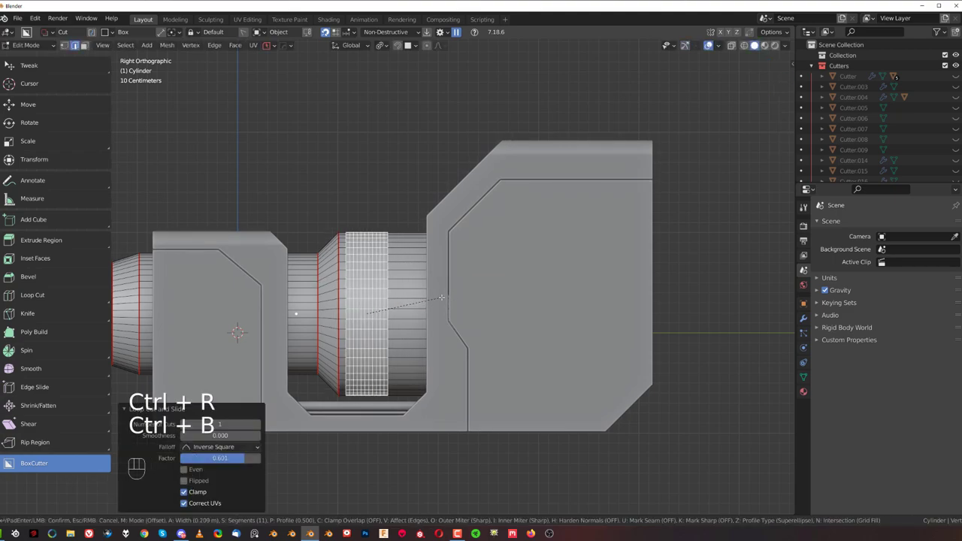
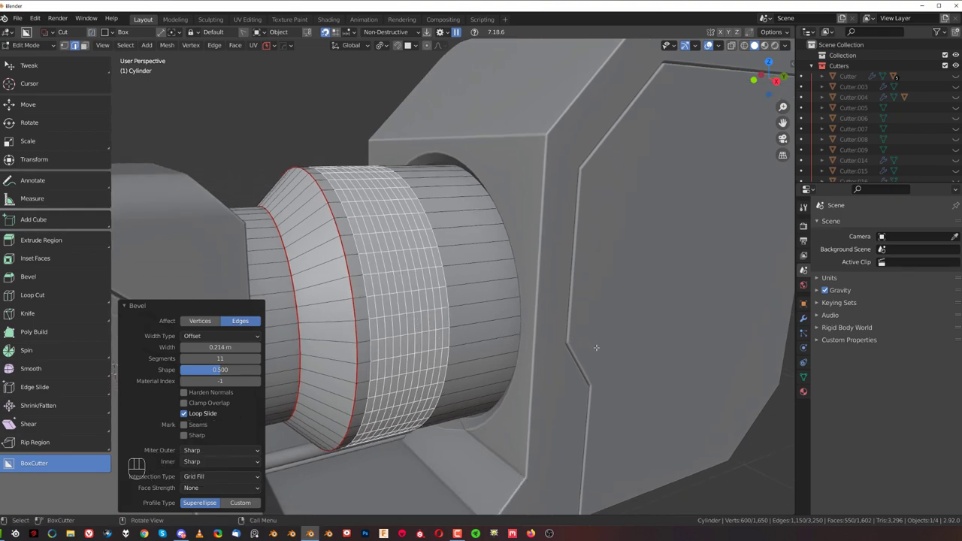
{"action": "key", "text": "i"}
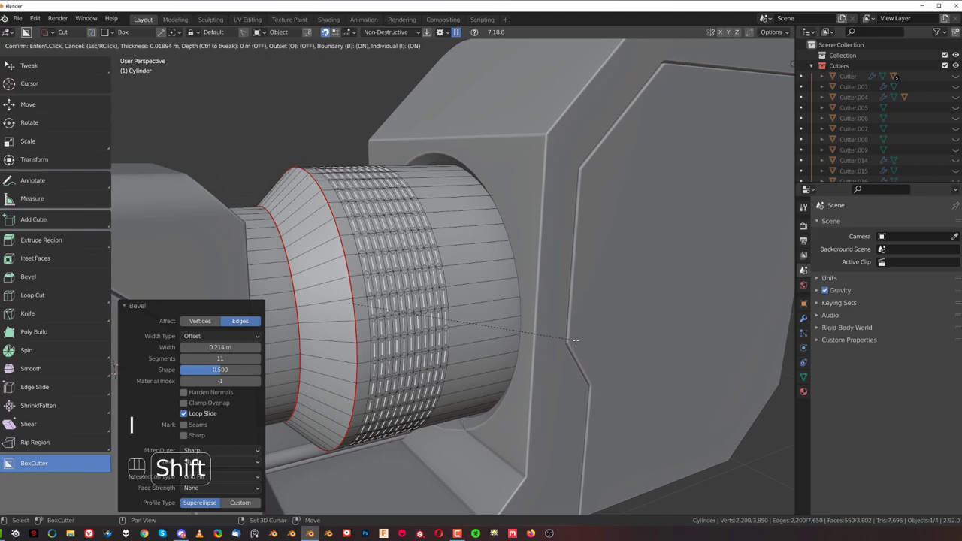
{"action": "key", "text": "q"}
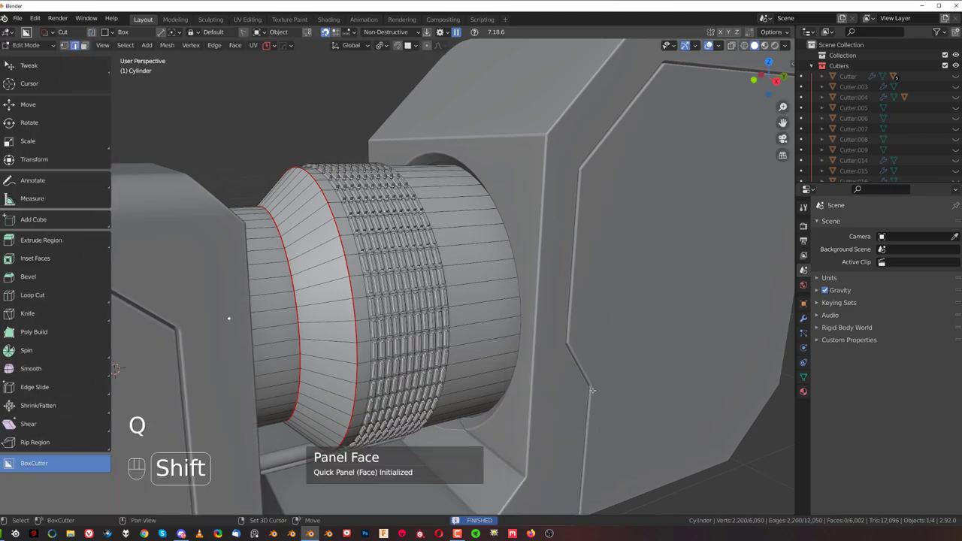
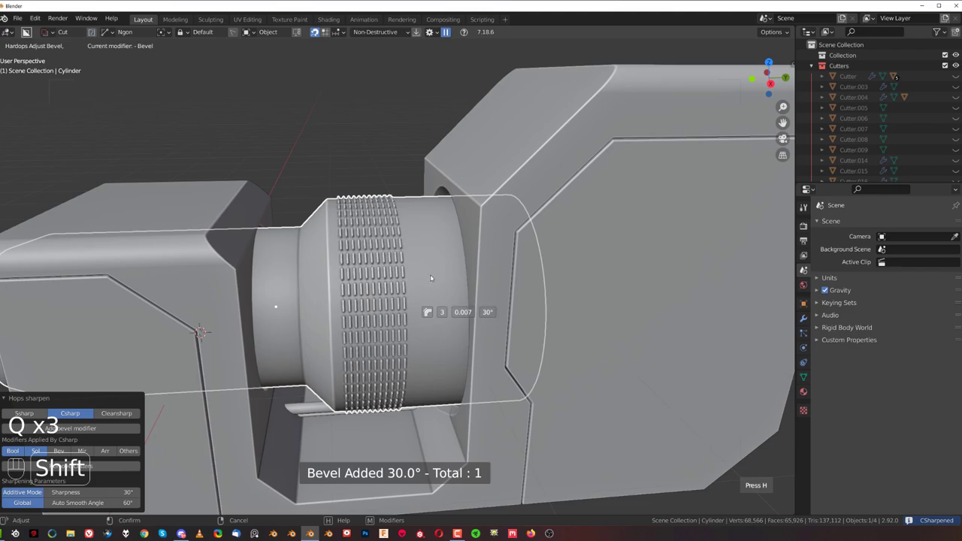
Sharpen the knurled cylinder via HardOps with a small bevel and weighted normals.
{"action": "key", "text": "q"}
{"action": "key", "text": "alt+q"}
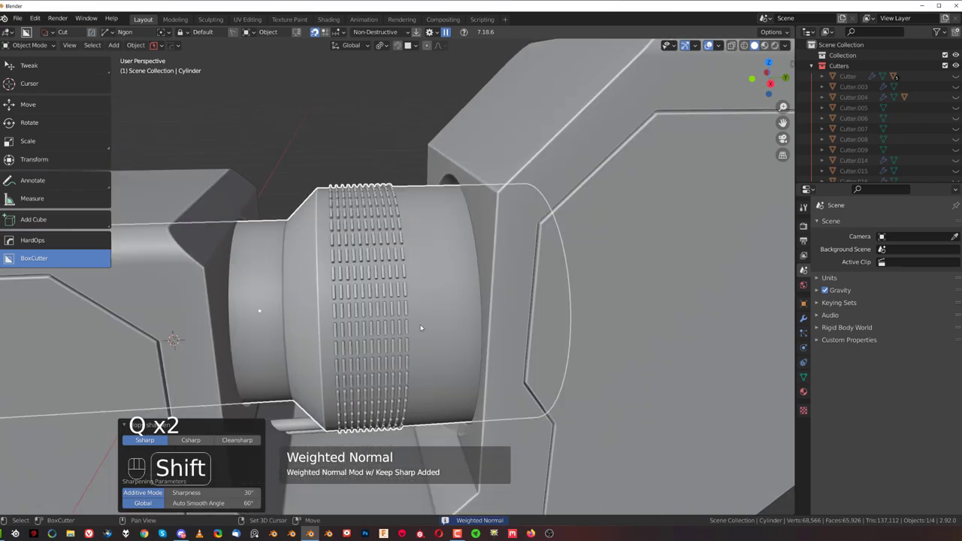
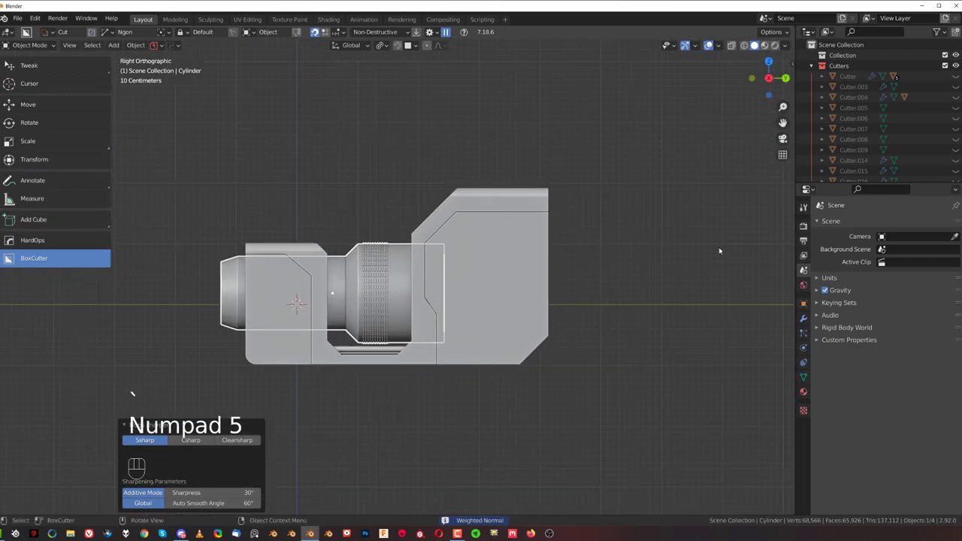
Cut a rectangular BoxCutter panel-line recess across the upper side of the rear block.
{"action": "left_click", "coordinate": [474, 292]}
{"action": "left_click_drag", "start_coordinate": [439, 284], "coordinate": [449, 277]}
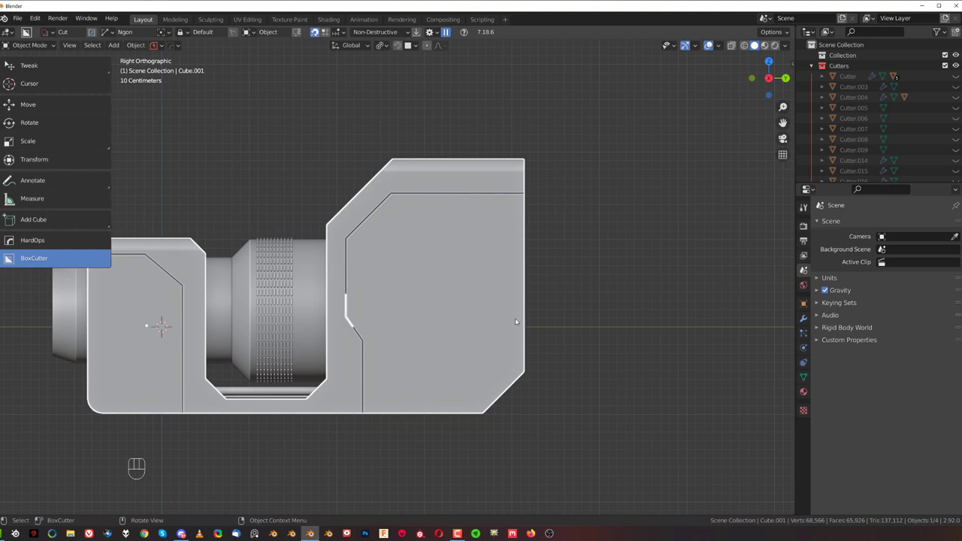
{"action": "key", "text": "d"}
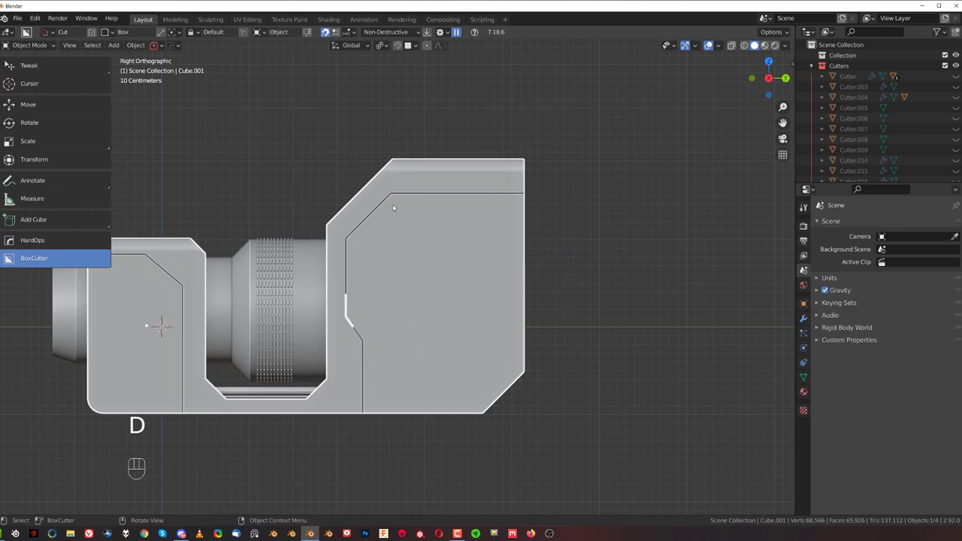
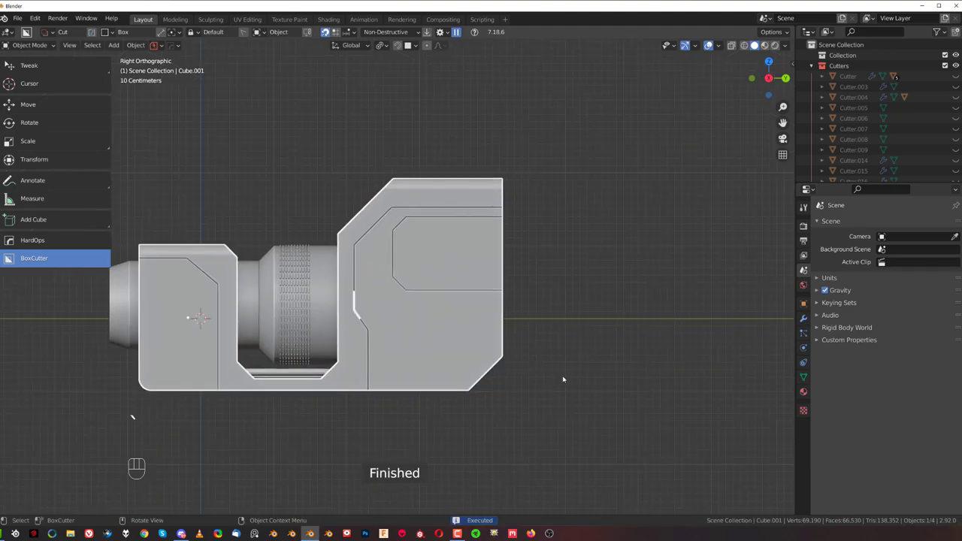
{"action": "left_click_drag", "start_coordinate": [445, 337], "coordinate": [541, 326]}
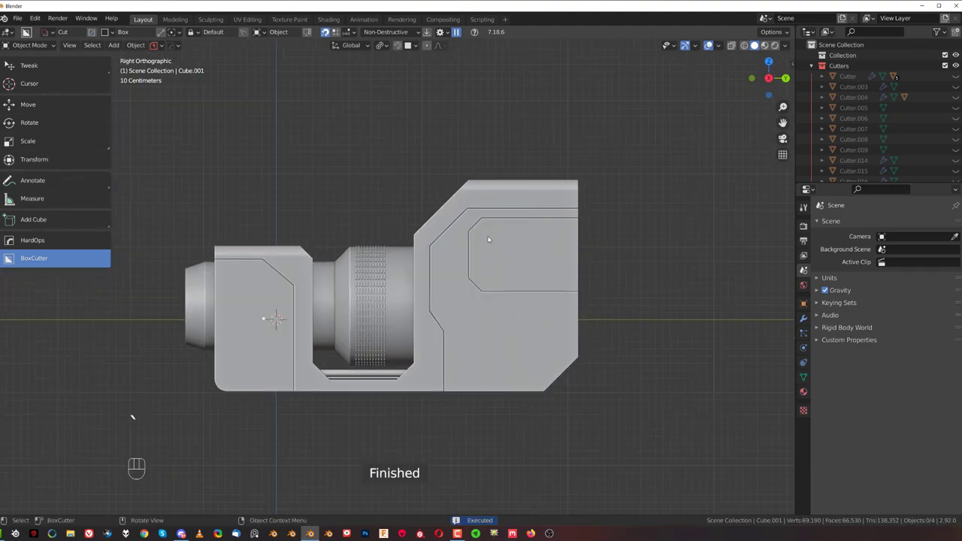
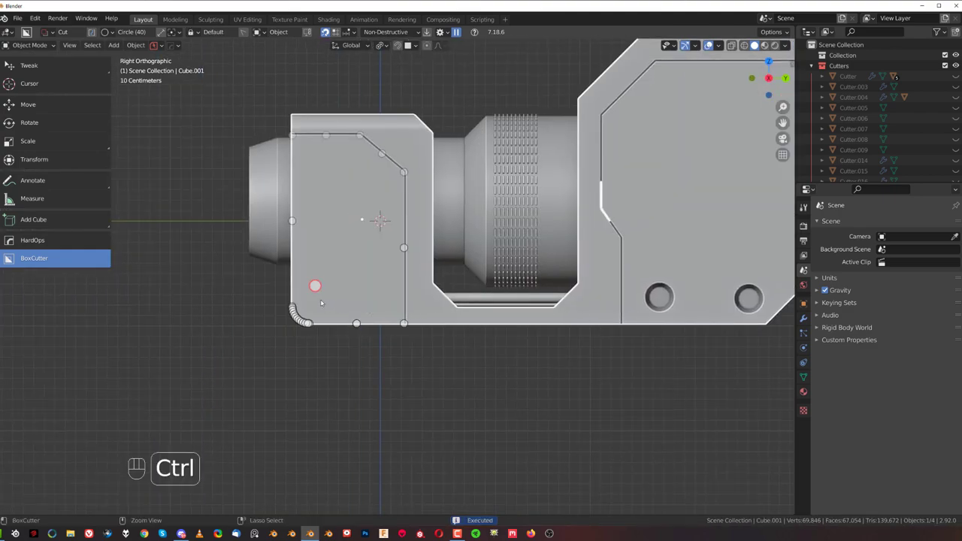
Cut a round hole into the front block's lower corner with the Circle cutter.
{"action": "left_click", "coordinate": [323, 297]}
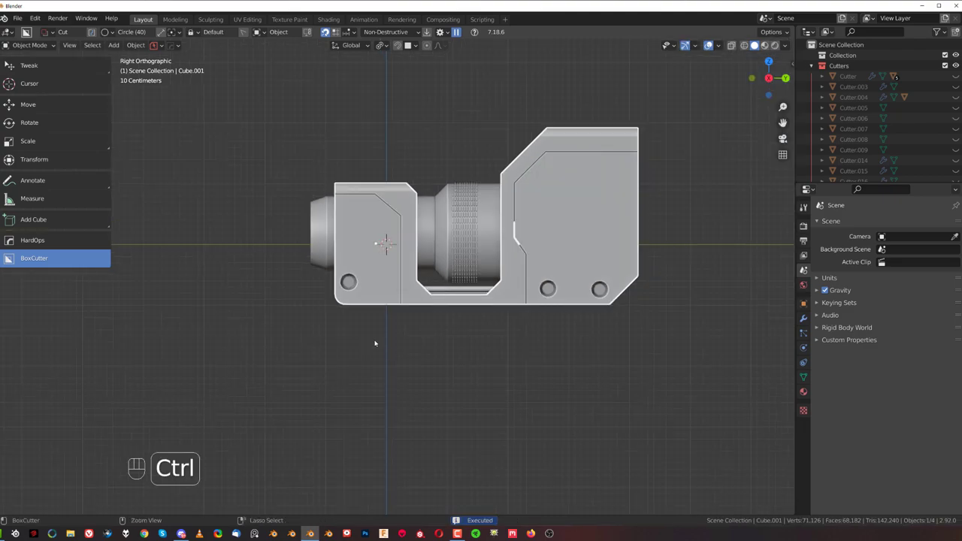
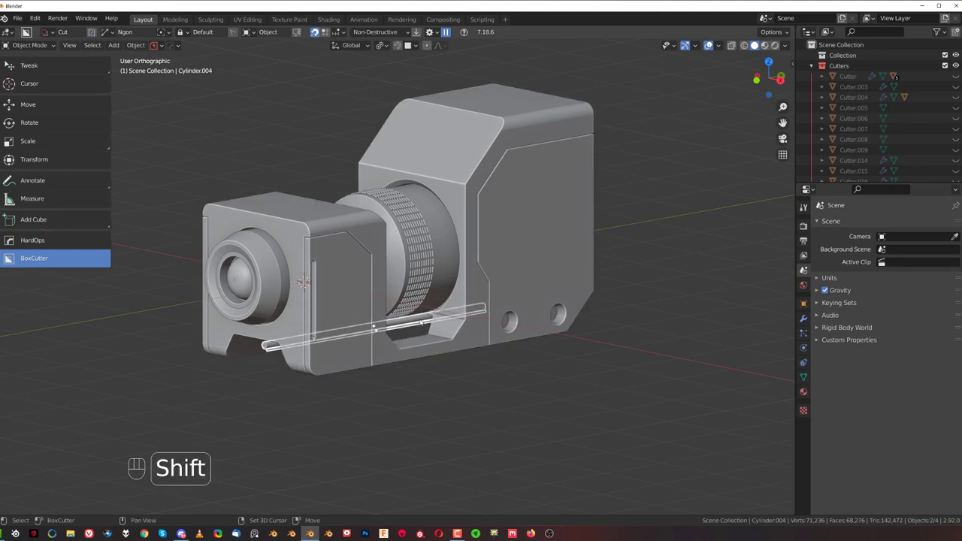
Slide the thin pipe under the lens barrel slightly along the X axis.
{"action": "key", "text": "g"}
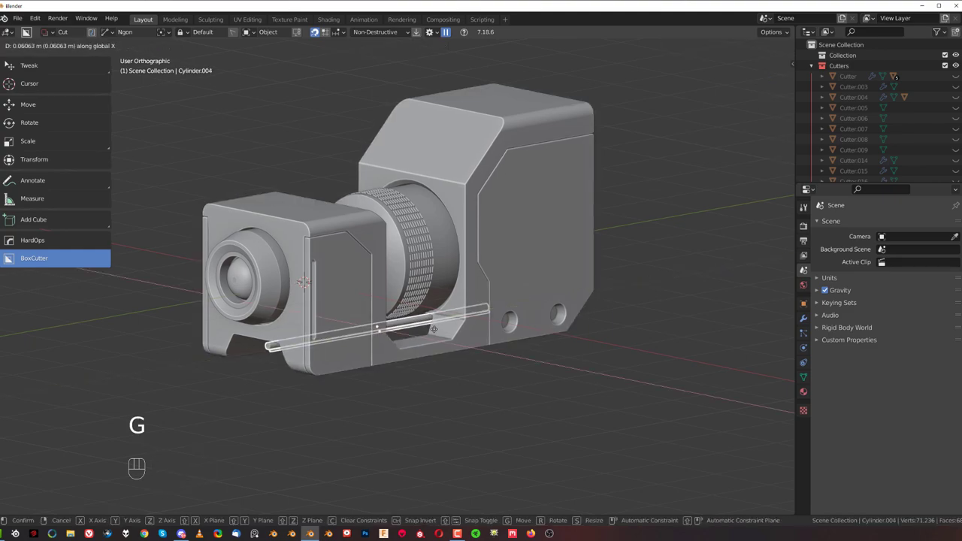
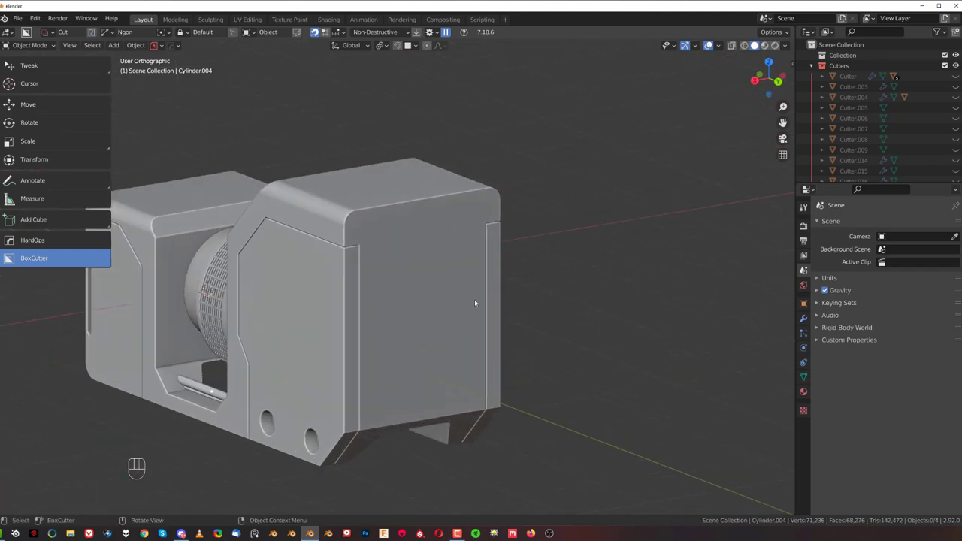
Draw a large circular cut on the rear block's back face and reposition it higher.
{"action": "key", "text": "d"}
{"action": "left_click_drag", "start_coordinate": [429, 269], "coordinate": [448, 292]}
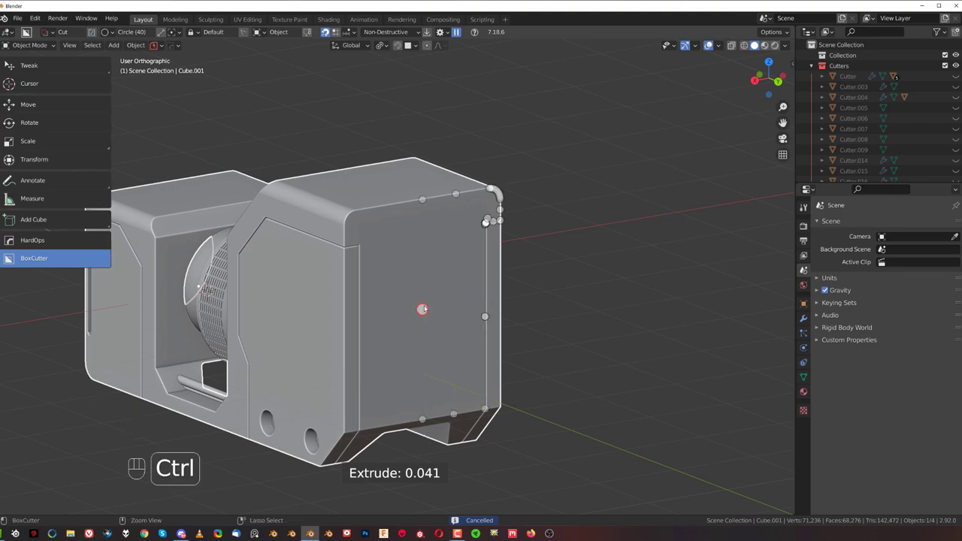
{"action": "left_click_drag", "start_coordinate": [431, 308], "coordinate": [464, 307]}
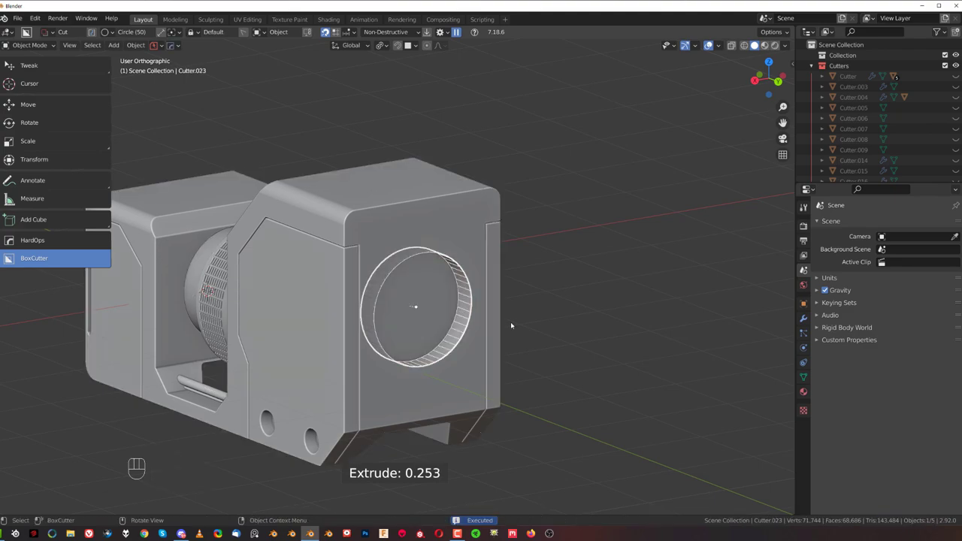
{"action": "key", "text": "g"}
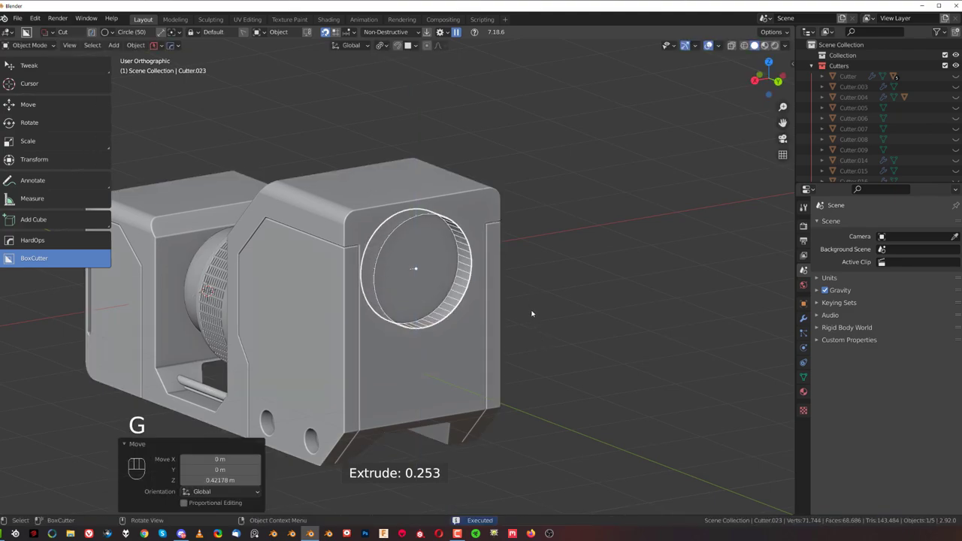
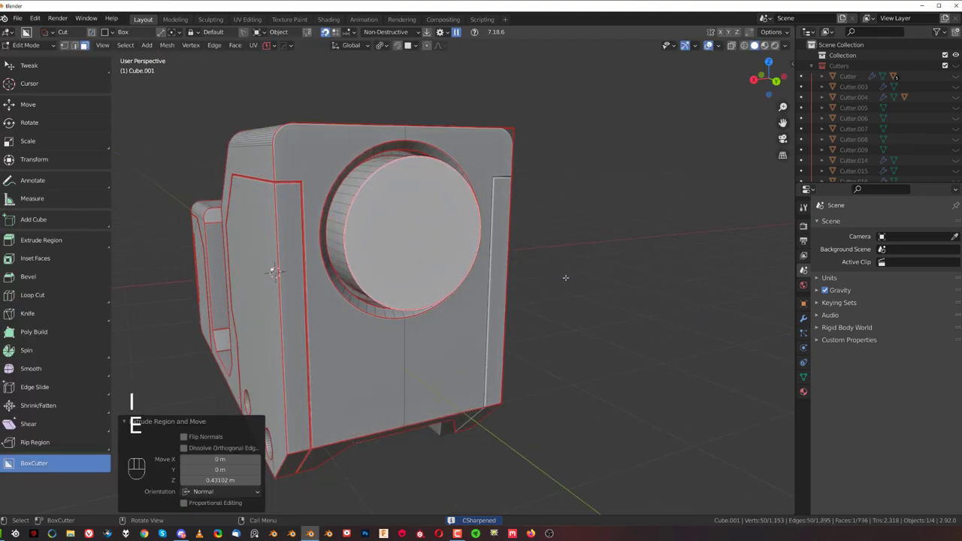
Bevel the extruded recess disc, then inset and extrude it into a rounded exhaust dome.
{"action": "key", "text": "ctrl+b"}
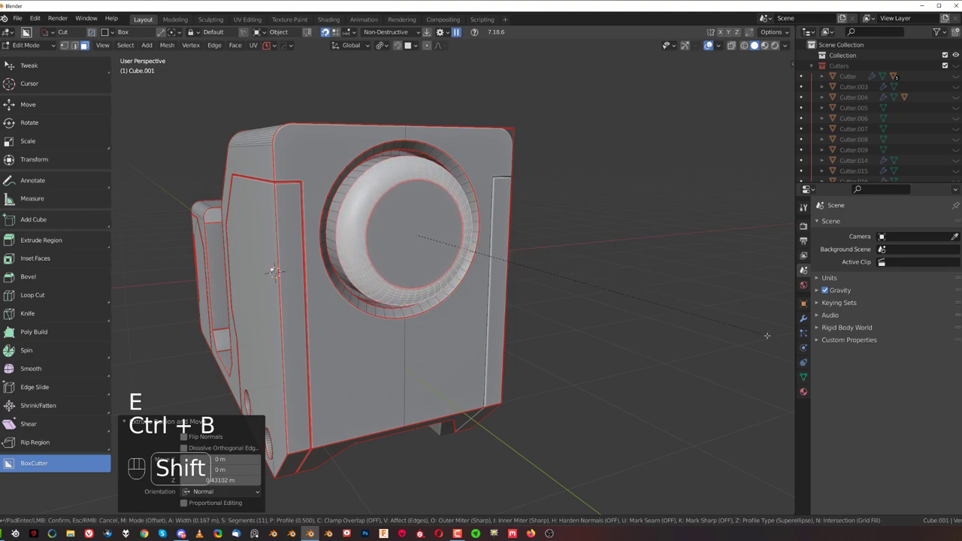
{"action": "key", "text": "Tab"}
{"action": "key", "text": "i"}
{"action": "key", "text": "e"}
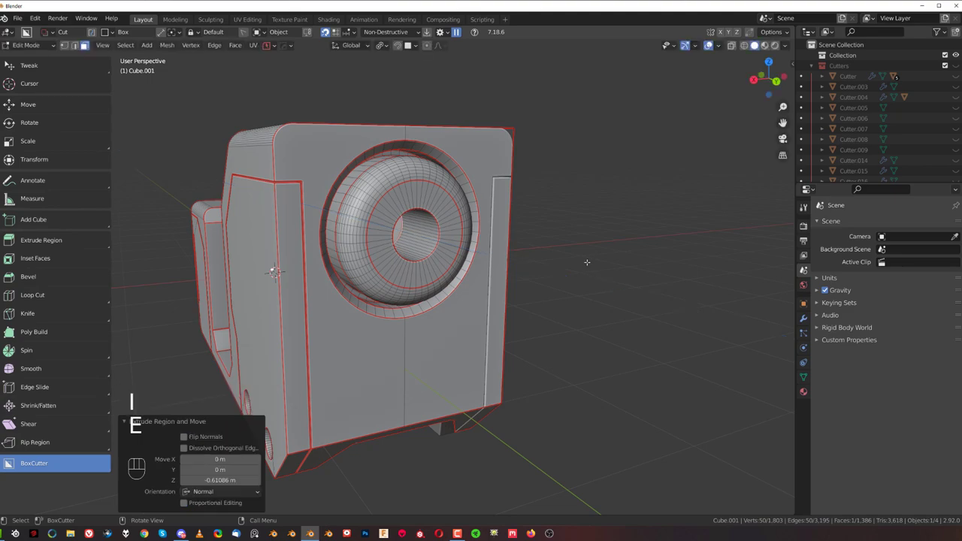
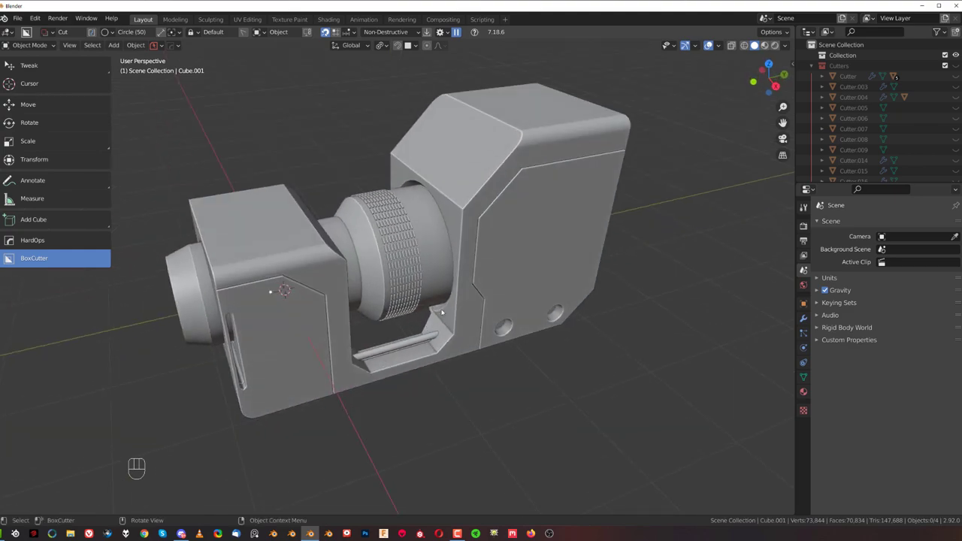
Face the rear exhaust, edit the rear block and bevel a selected exhaust edge loop.
{"action": "left_click_drag", "start_coordinate": [489, 284], "coordinate": [464, 305]}
{"action": "middle_click", "coordinate": [477, 295]}
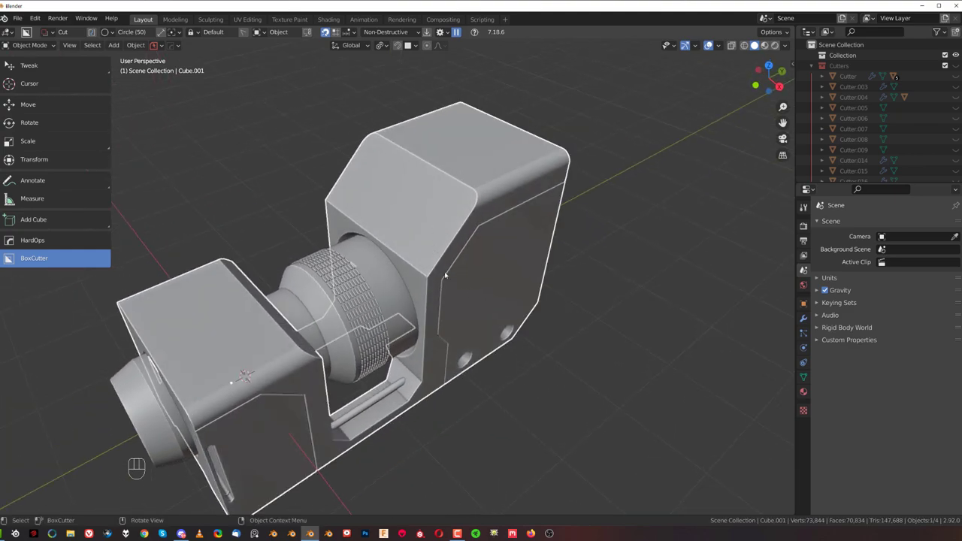
{"action": "left_click_drag", "start_coordinate": [472, 244], "coordinate": [360, 207]}
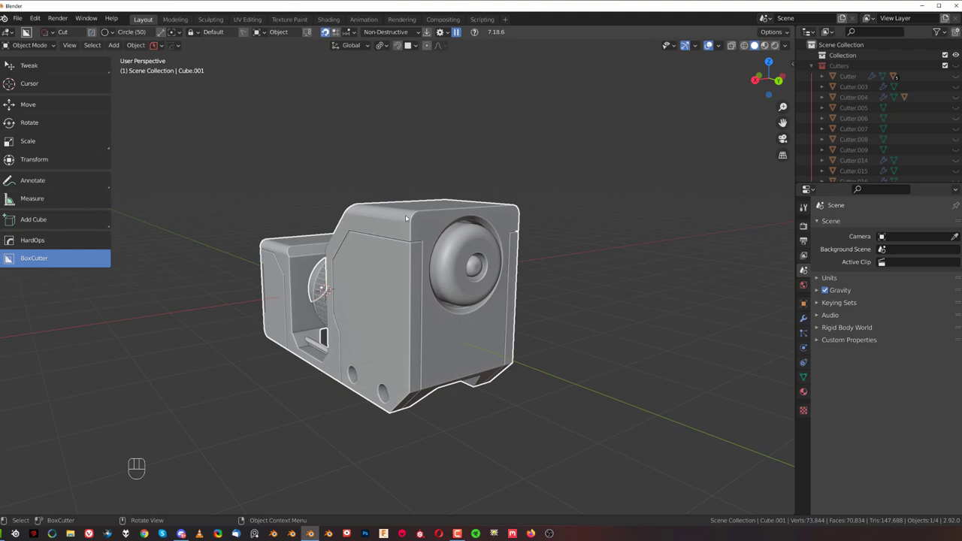
{"action": "left_click_drag", "start_coordinate": [447, 251], "coordinate": [429, 249]}
{"action": "left_click", "coordinate": [356, 234]}
{"action": "key", "text": "Tab"}
{"action": "left_click", "coordinate": [333, 302]}
{"action": "key", "text": "ctrl+b"}
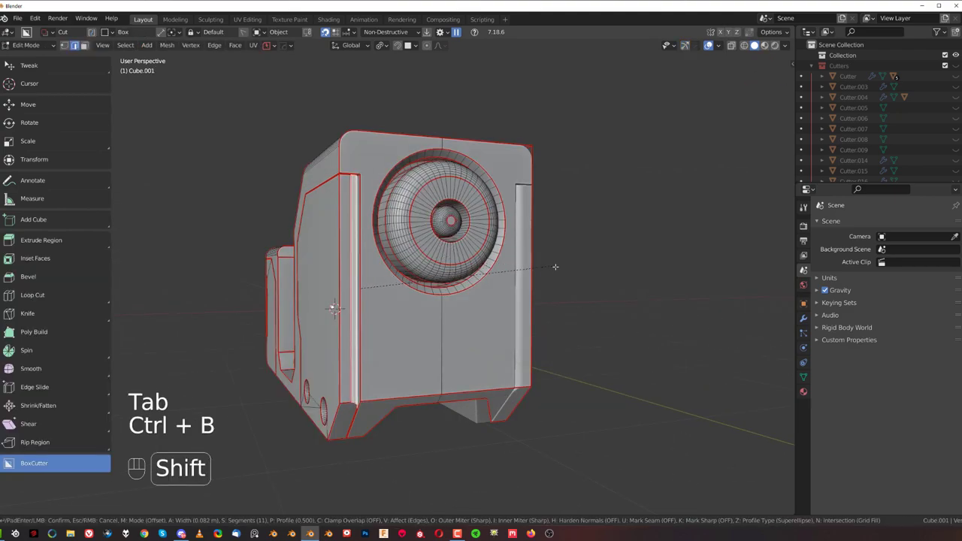
{"action": "key", "text": "Tab"}
Undo the attempt, reselect the dome edge ring and bevel it again.
{"action": "left_click_drag", "start_coordinate": [478, 300], "coordinate": [458, 295]}
{"action": "left_click", "coordinate": [435, 289]}
{"action": "key", "text": "ctrl+z"}
{"action": "key", "text": "ctrl+z"}
{"action": "key", "text": "ctrl+z"}
{"action": "key", "text": "ctrl+b"}
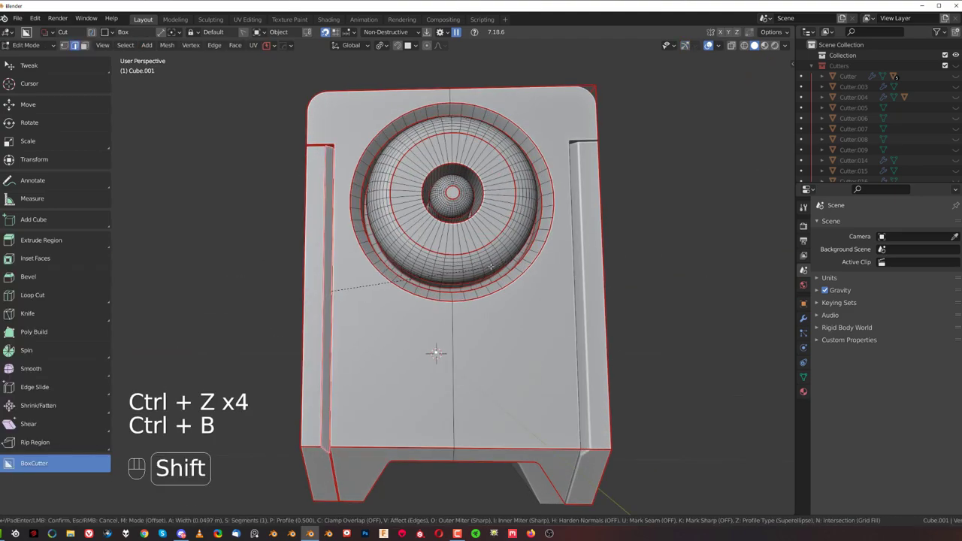
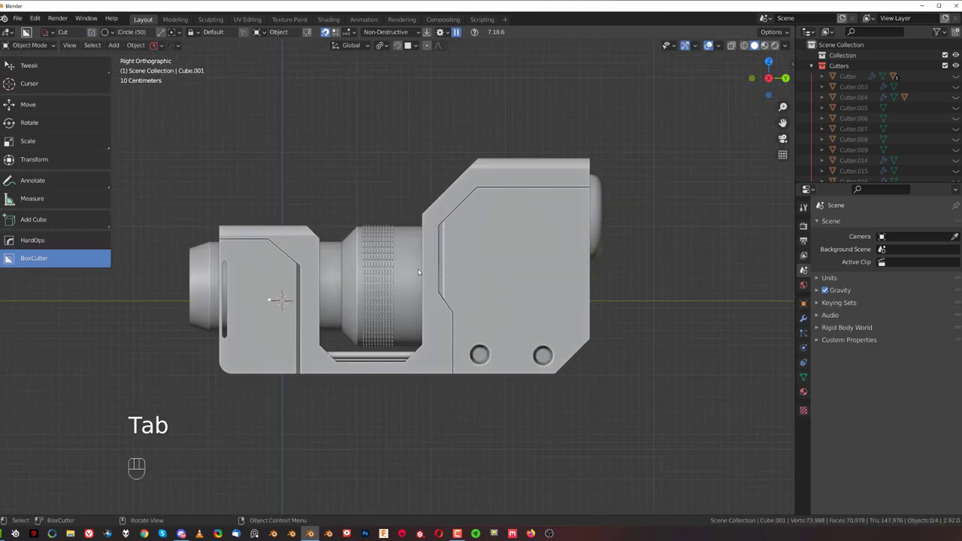
{"action": "left_click_drag", "start_coordinate": [417, 278], "coordinate": [466, 285]}
{"action": "key", "text": "KP_5"}
{"action": "middle_click", "coordinate": [446, 338]}
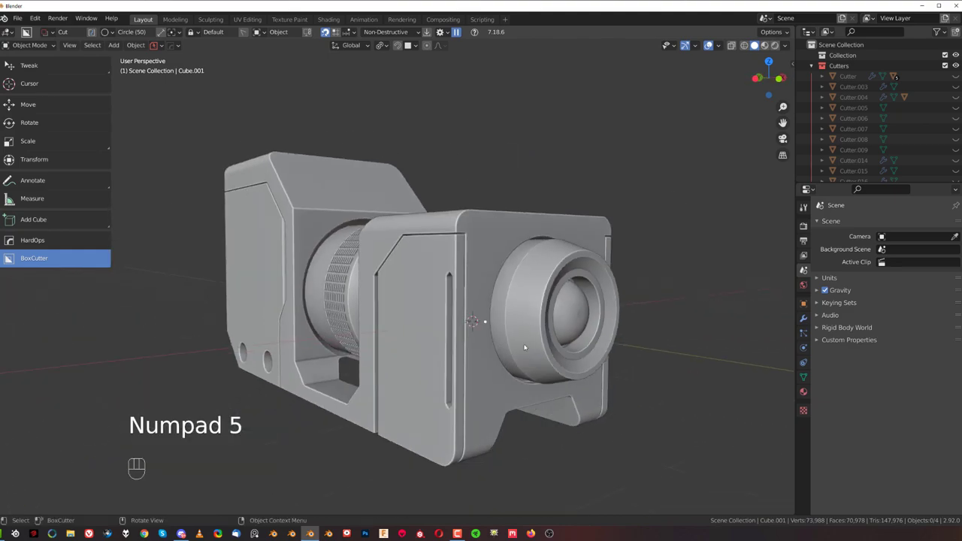
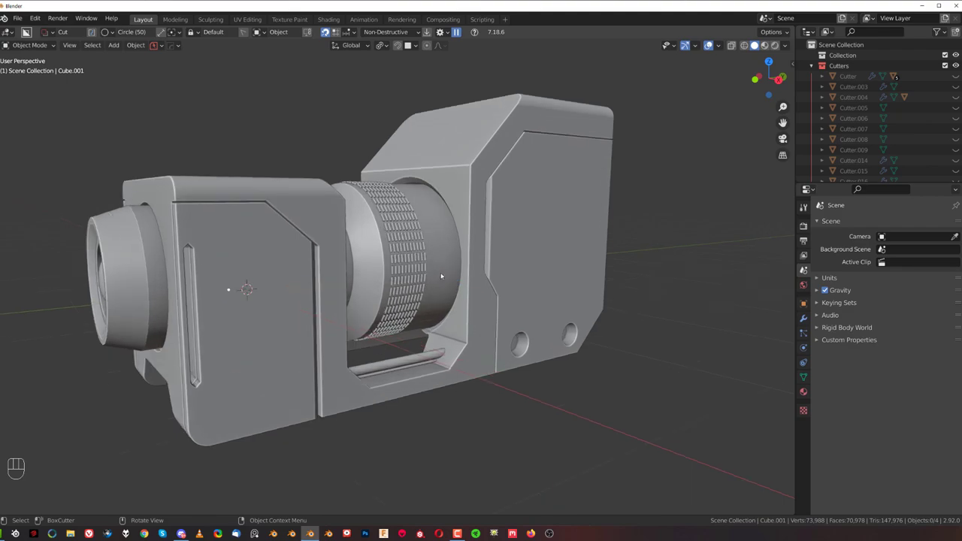
{"action": "left_click_drag", "start_coordinate": [442, 263], "coordinate": [447, 251]}
{"action": "middle_click", "coordinate": [490, 283]}
{"action": "left_click_drag", "start_coordinate": [490, 281], "coordinate": [466, 291]}
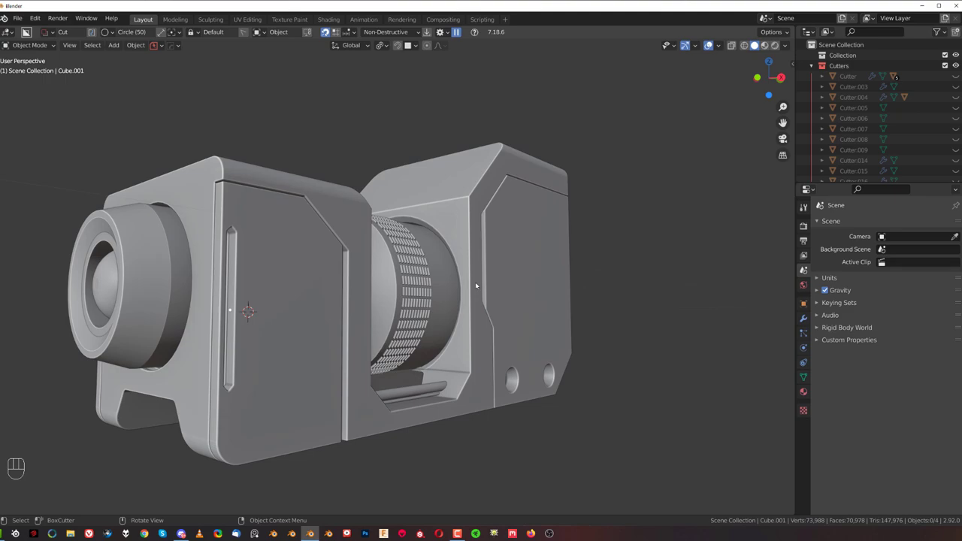
{"action": "left_click_drag", "start_coordinate": [465, 266], "coordinate": [490, 258]}
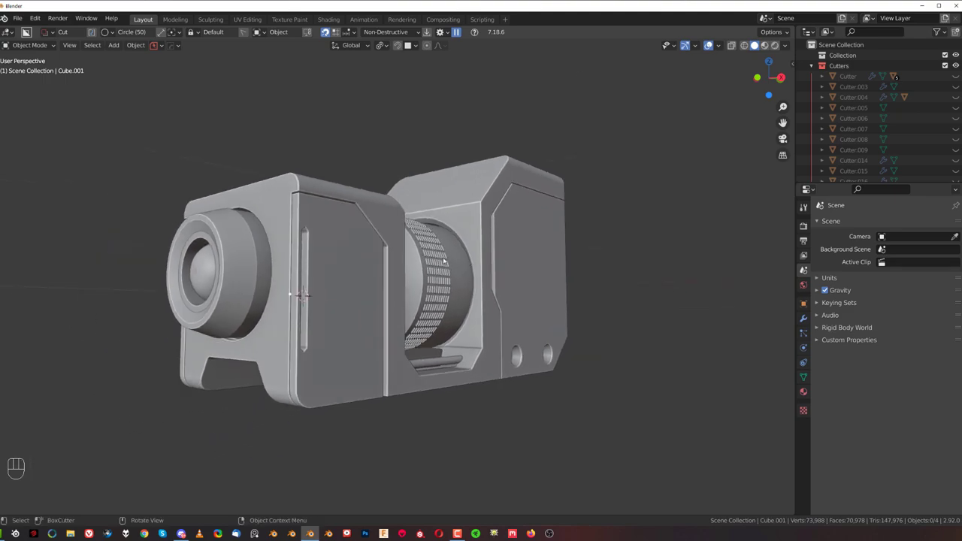
{"action": "left_click_drag", "start_coordinate": [480, 282], "coordinate": [469, 287]}
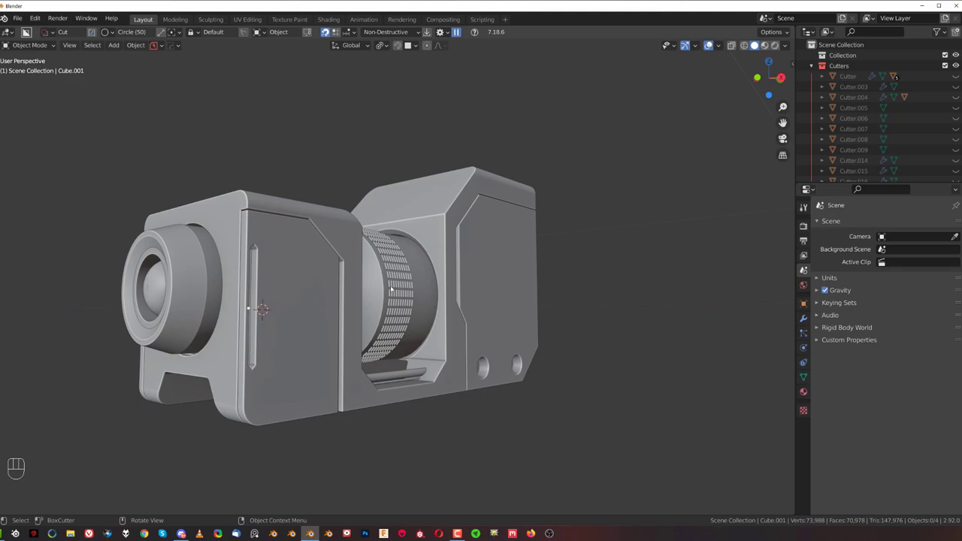
{"action": "left_click_drag", "start_coordinate": [388, 261], "coordinate": [388, 257]}
{"action": "left_click_drag", "start_coordinate": [437, 278], "coordinate": [455, 257]}
{"action": "left_click_drag", "start_coordinate": [450, 254], "coordinate": [486, 267]}
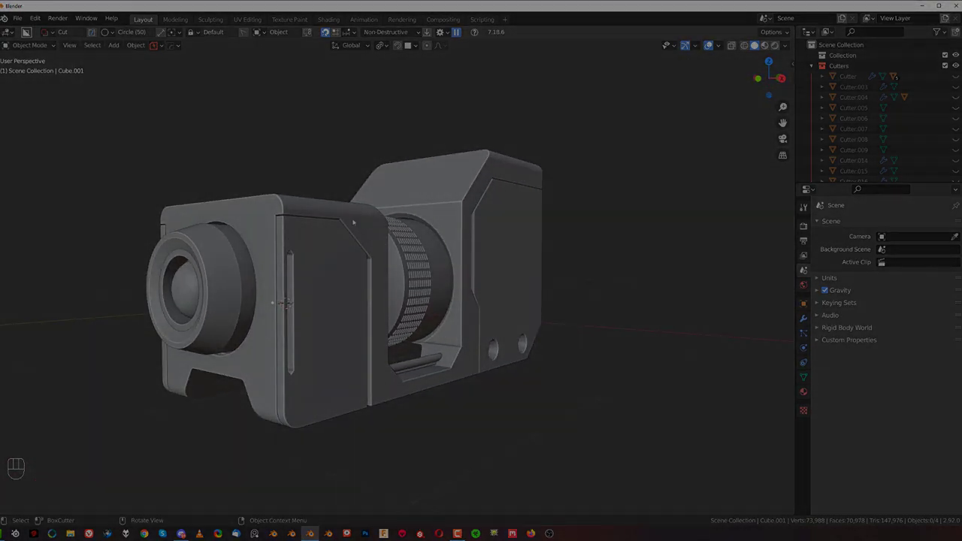